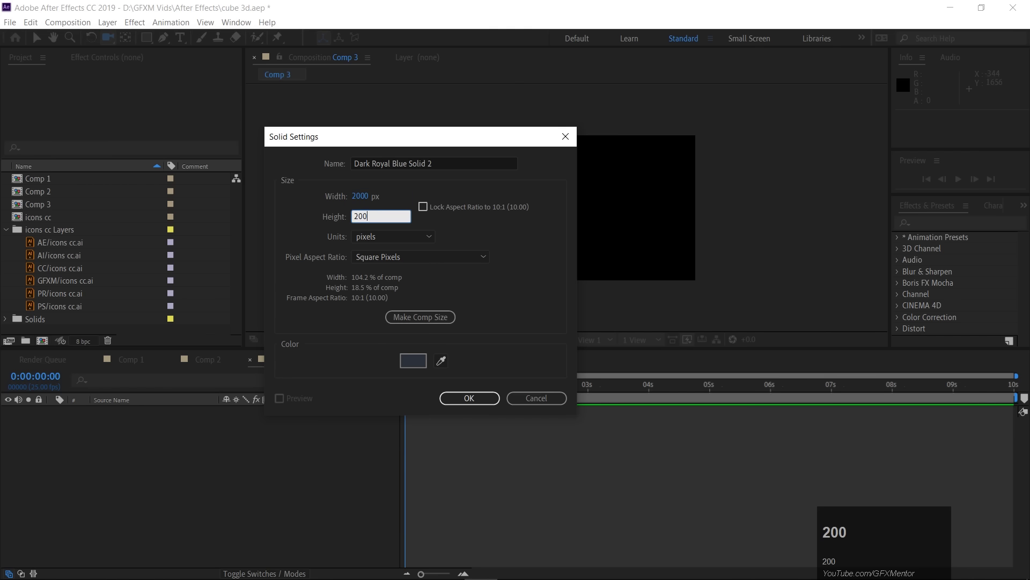
Step: Create the 2000×2000 solid in Comp 3 and recolour it light gray in Solid Settings
key("Return")
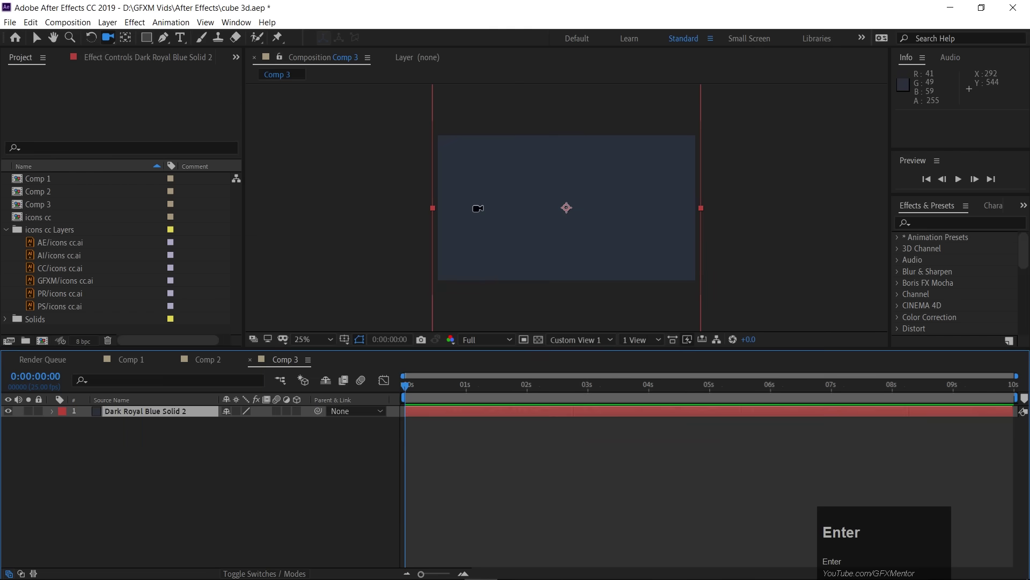
key("ctrl+Return")
key("ctrl+shift+y")
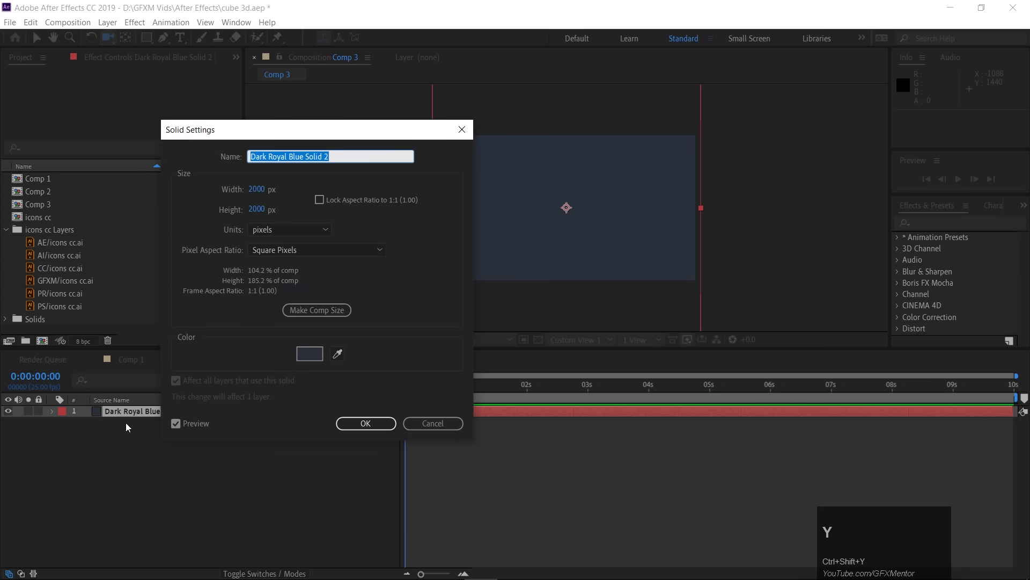
left_click_drag(304, 355, 453, 167)
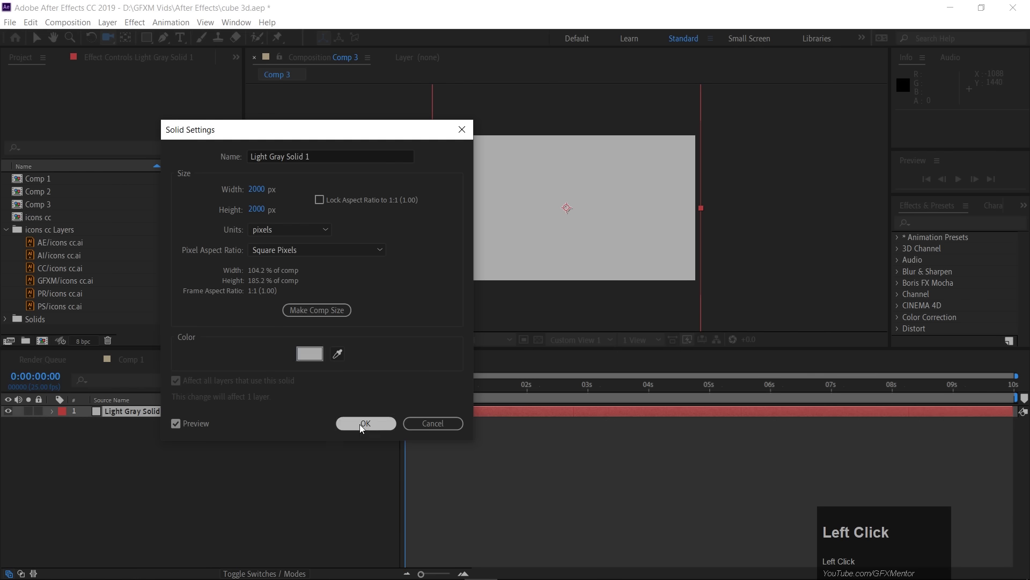
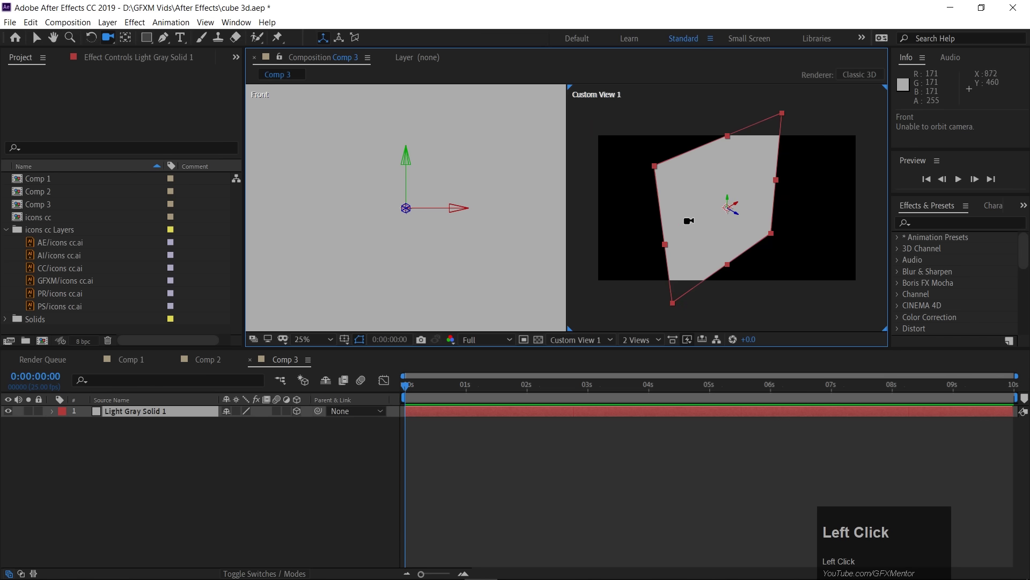
Step: Rotate the gray solid 90° on X so it lies flat as a floor
scroll("down", 3)
scroll("up", 3)
scroll("down", 3)
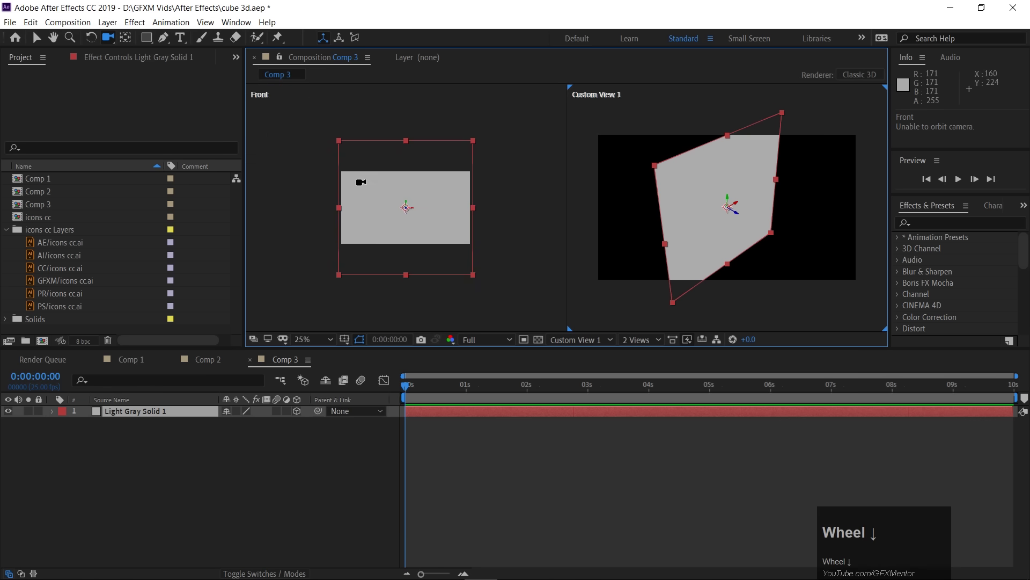
left_click(56, 414)
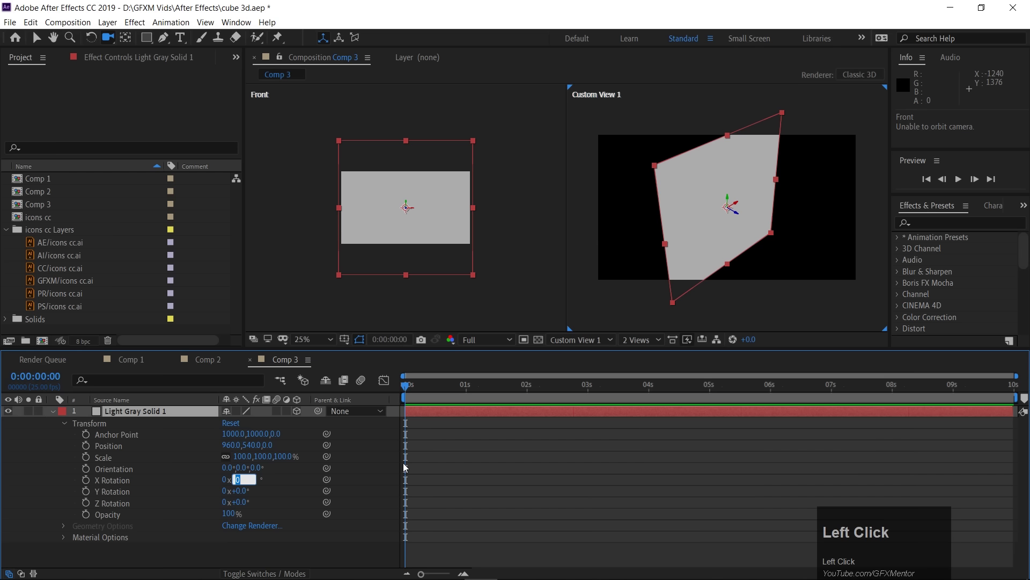
key("9")
key("Return")
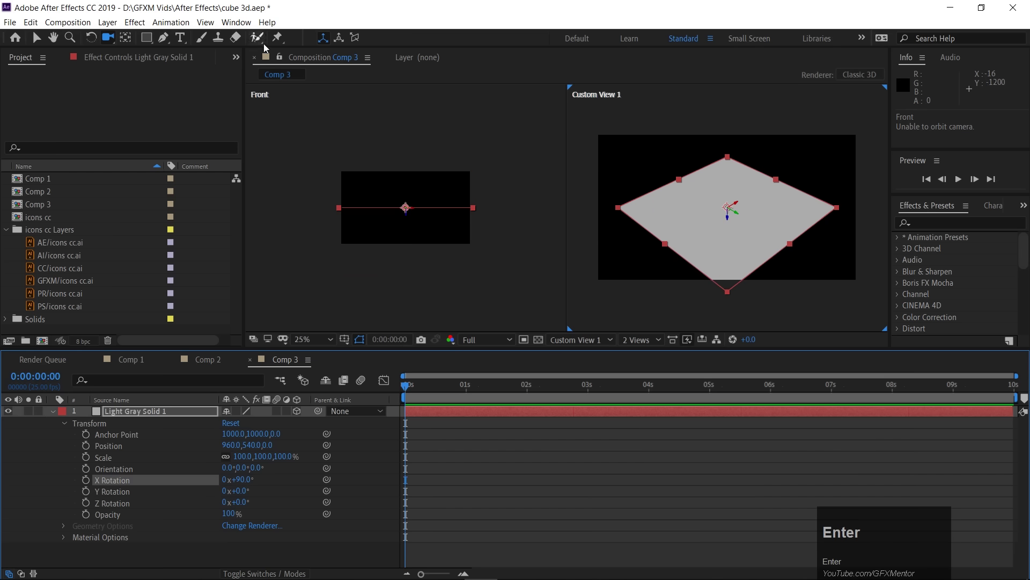
Step: Drag the floor plane down in the Front view to about Y 866
left_click(37, 42)
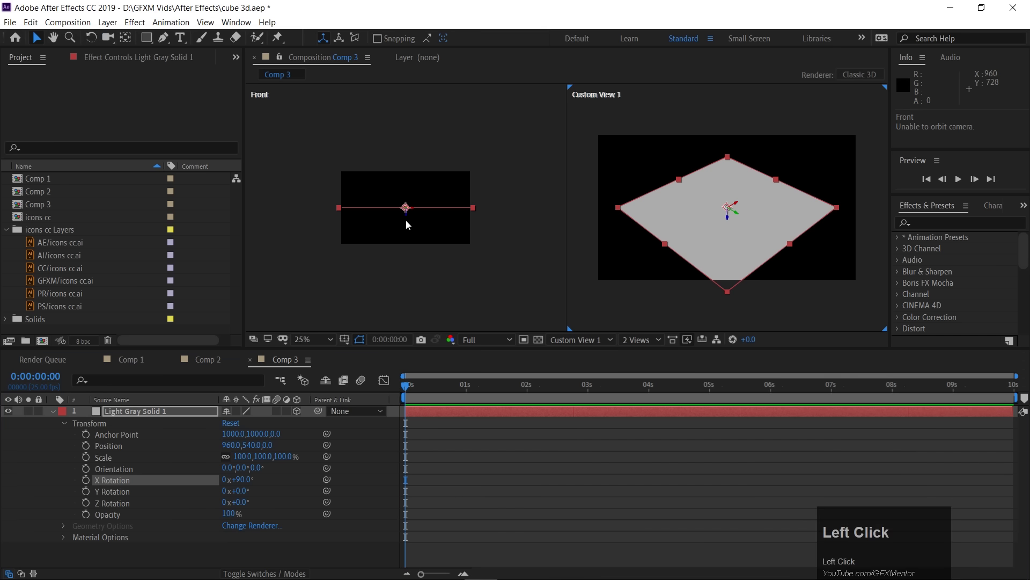
scroll("up", 3)
left_click_drag(412, 224, 395, 239)
scroll("down", 3)
left_click(56, 413)
right_click(115, 446)
Step: Add a new text layer reading '3D' to the composition
left_click(179, 450)
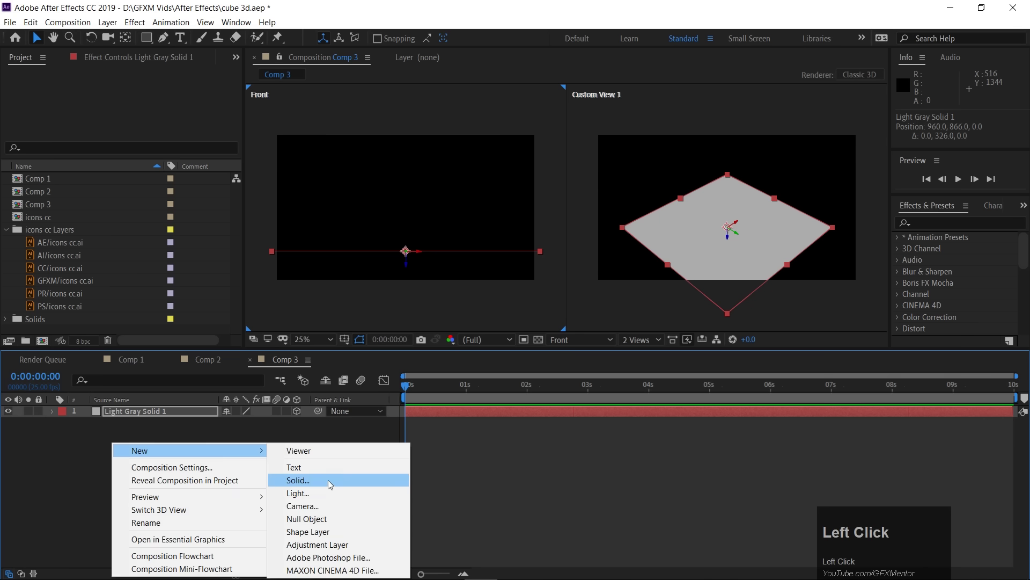
left_click(311, 474)
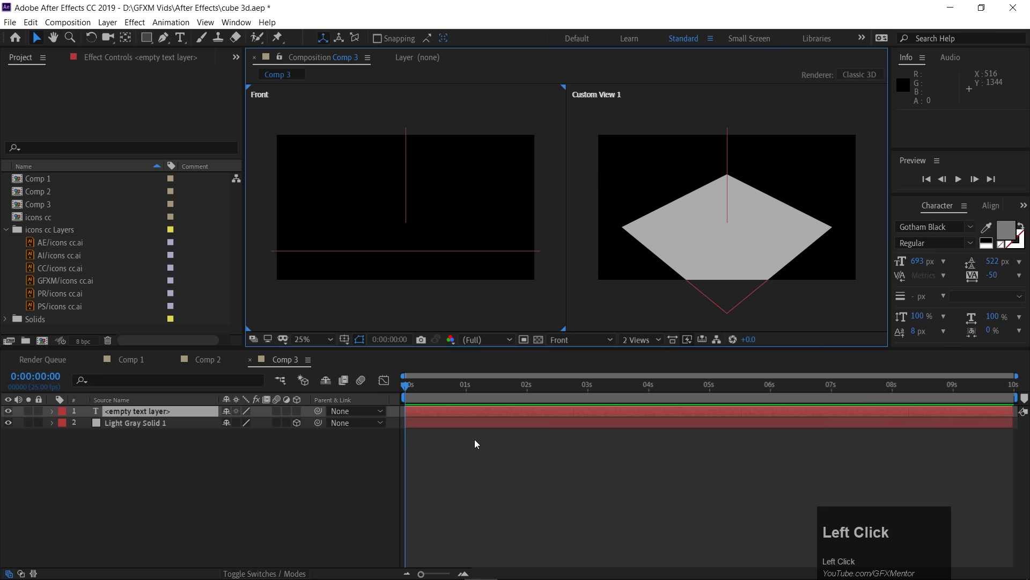
key("3")
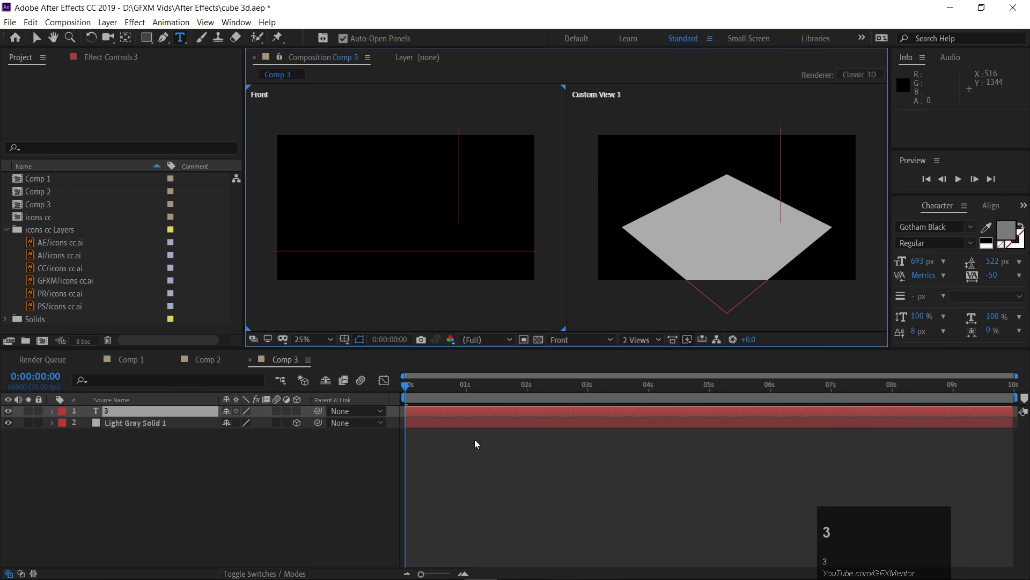
key("shift+3")
key("shift+d")
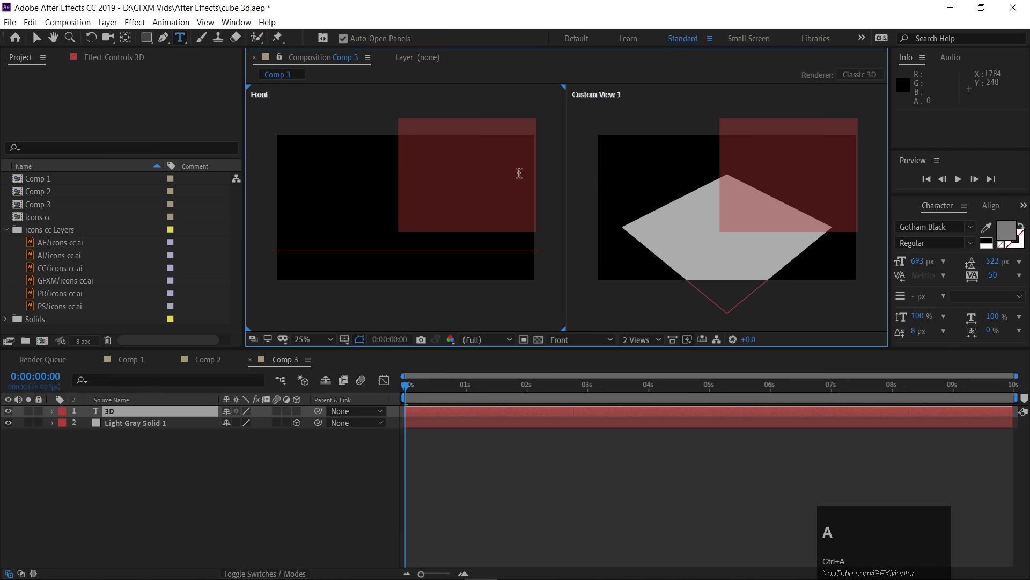
Step: Colour the text red and make it a 3D layer standing on the floor
left_click(1014, 235)
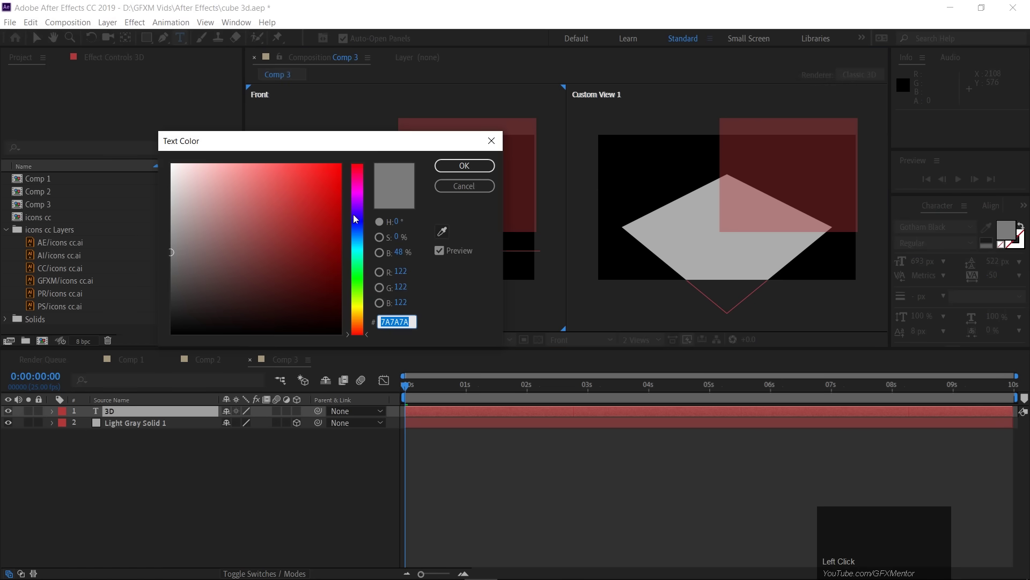
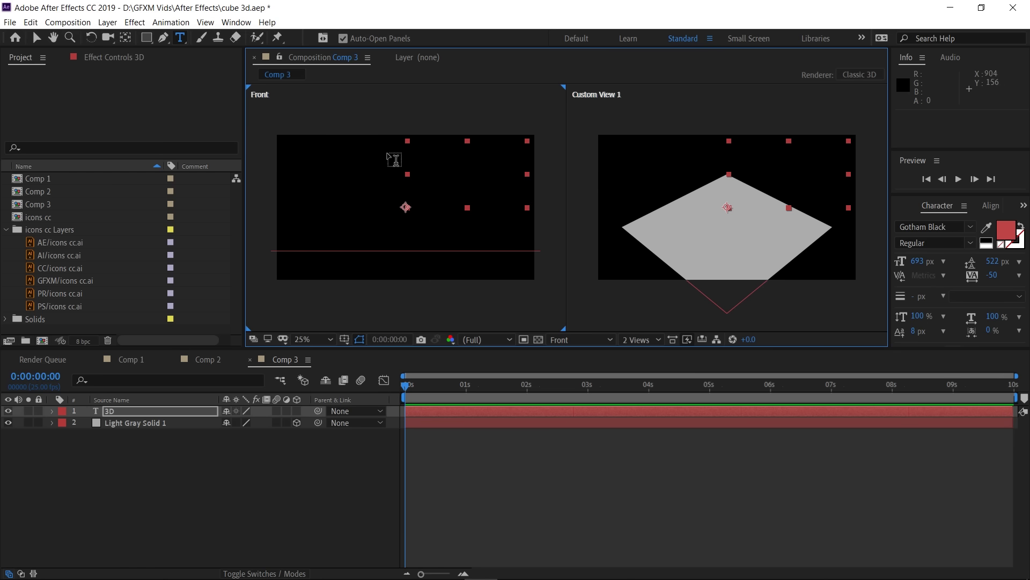
left_click(301, 415)
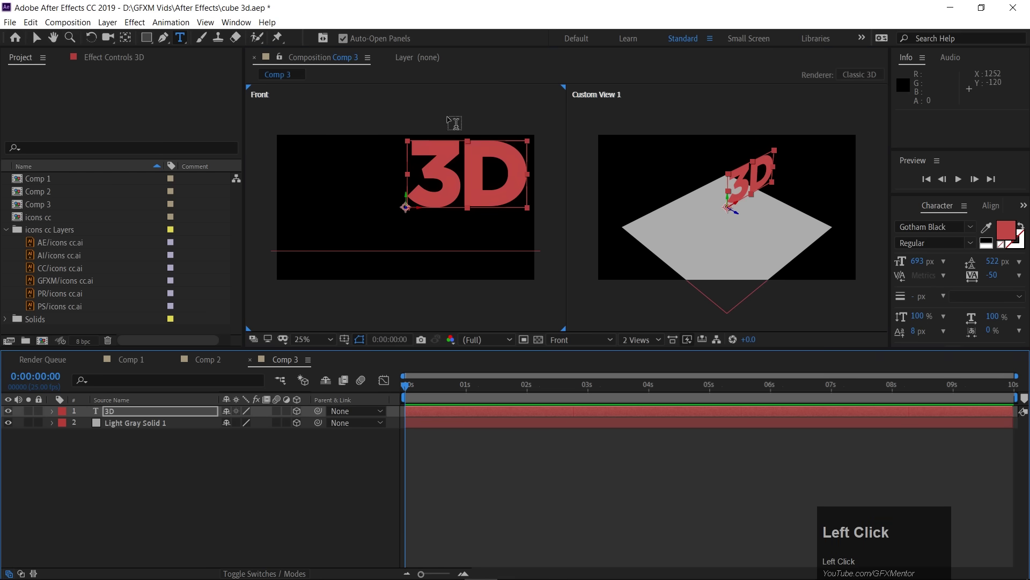
left_click_drag(39, 42, 378, 258)
Step: Move the 3D text layer to the centre, resting on the floor line
scroll("up", 3)
key("space")
left_click(391, 273)
key("space")
left_click_drag(406, 151, 744, 221)
scroll("down", 3)
Step: Reframe the Front view and move the current time to frame 24
key("space")
left_click(785, 267)
key("space")
left_click(393, 252)
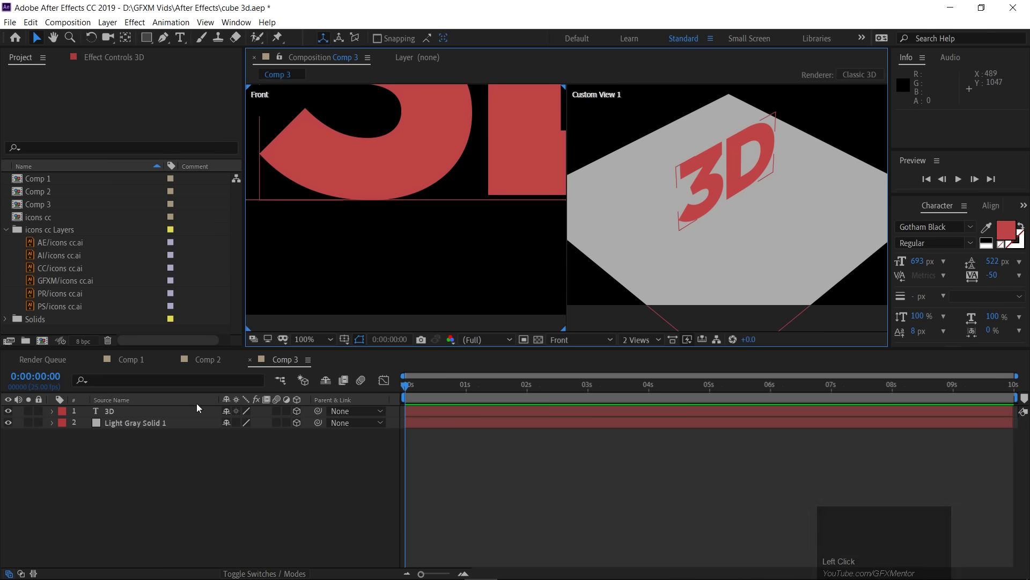
key("space")
scroll("down", 3)
key("space")
left_click(398, 223)
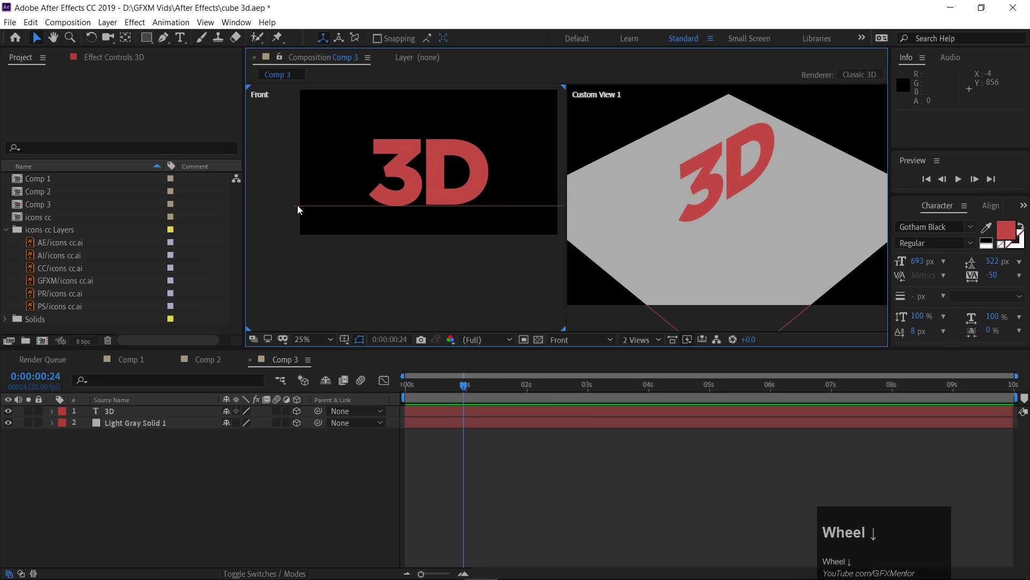
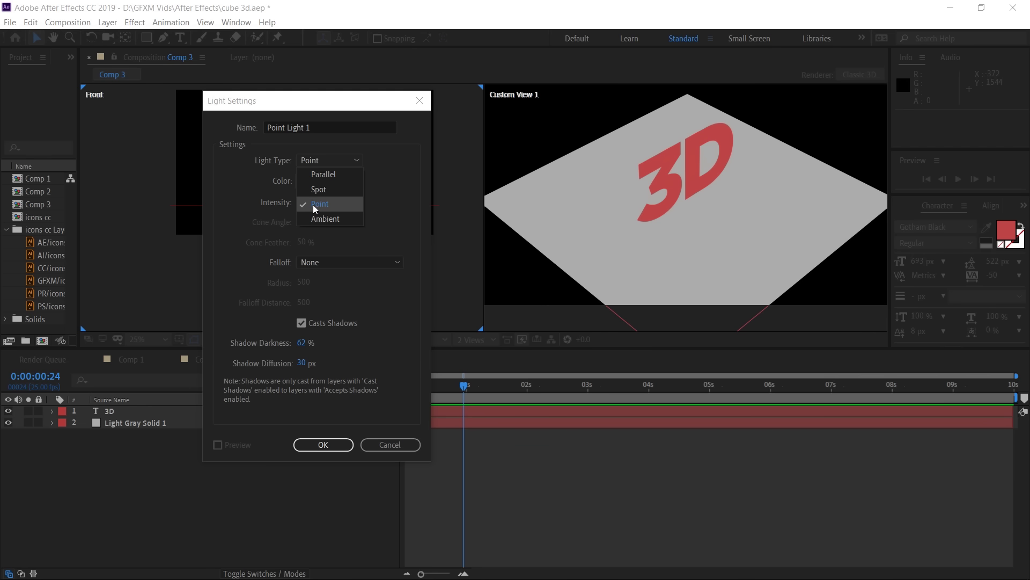
Step: Create white Point Light 1 with Casts Shadows off and frame it in the Front view
left_click(339, 207)
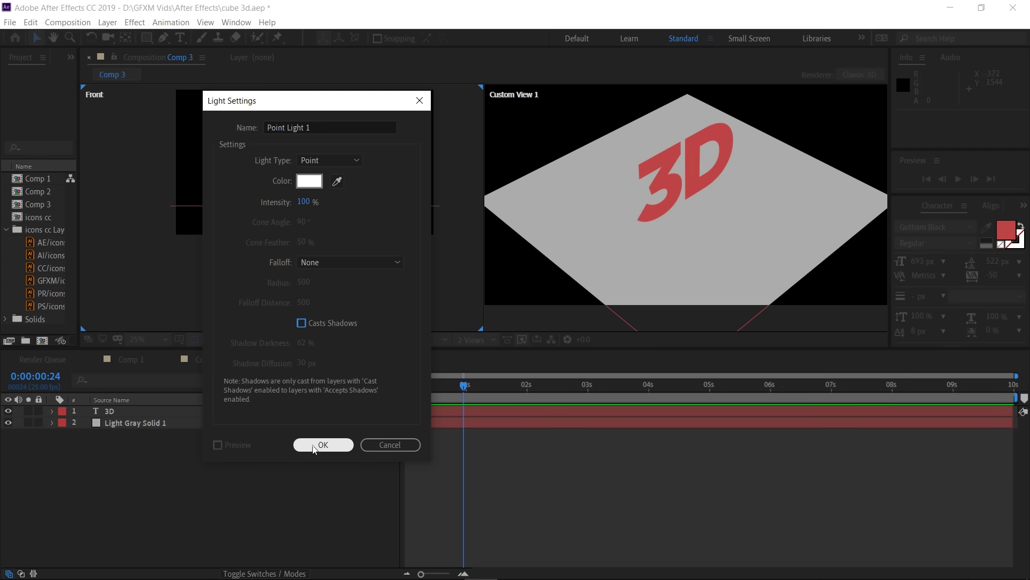
left_click(315, 449)
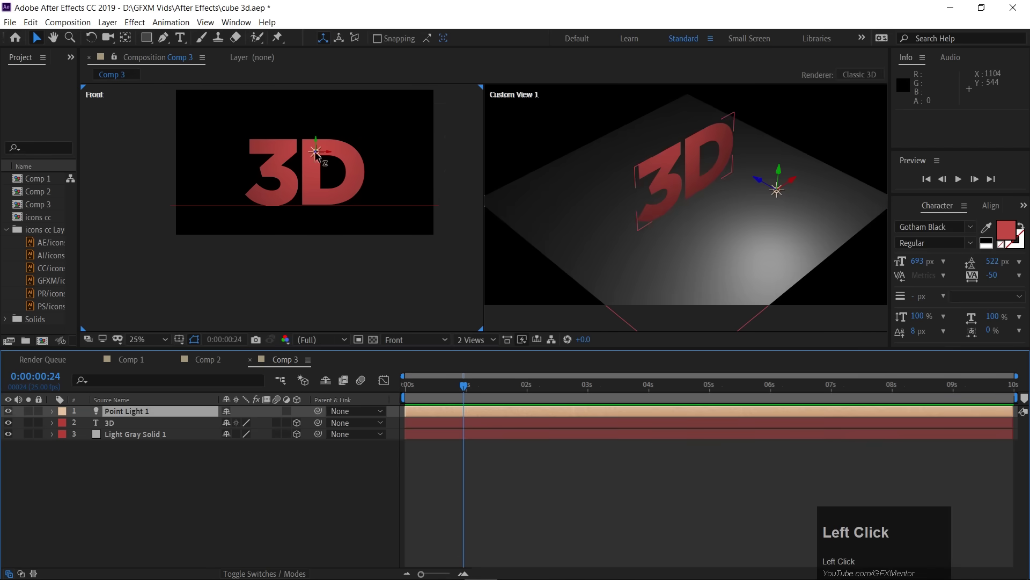
scroll("up", 3)
key("space")
left_click(425, 111)
key("space")
left_click(388, 150)
key("space")
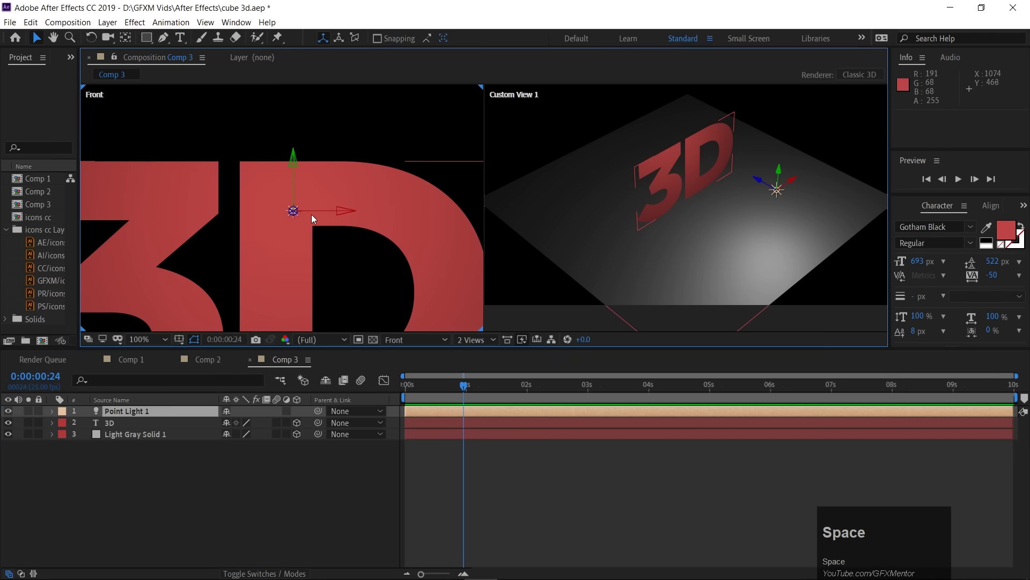
Step: Raise Point Light 1 slightly and zoom into the Top view around it
left_click_drag(312, 213, 308, 188)
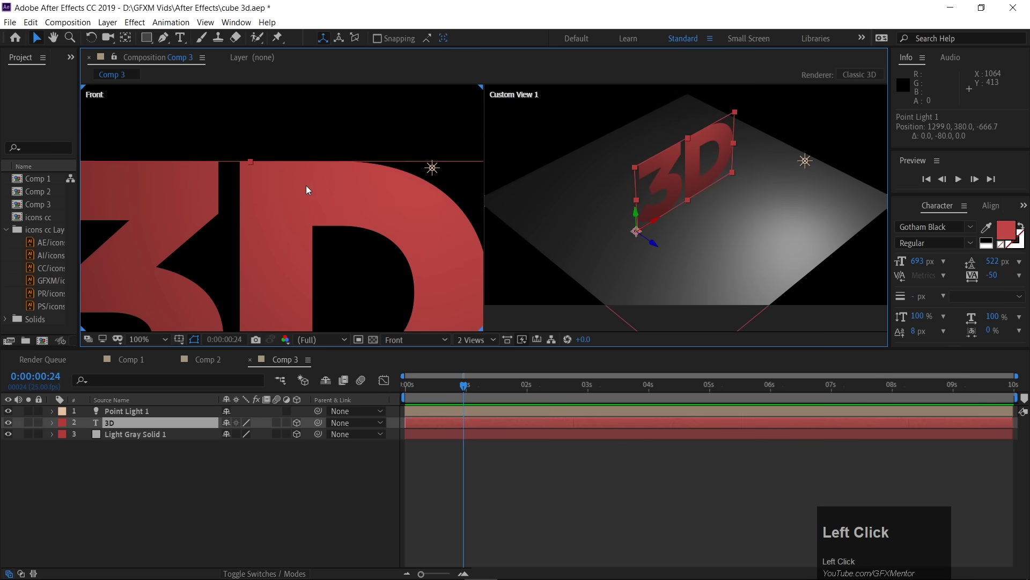
scroll("down", 3)
double_click(424, 342)
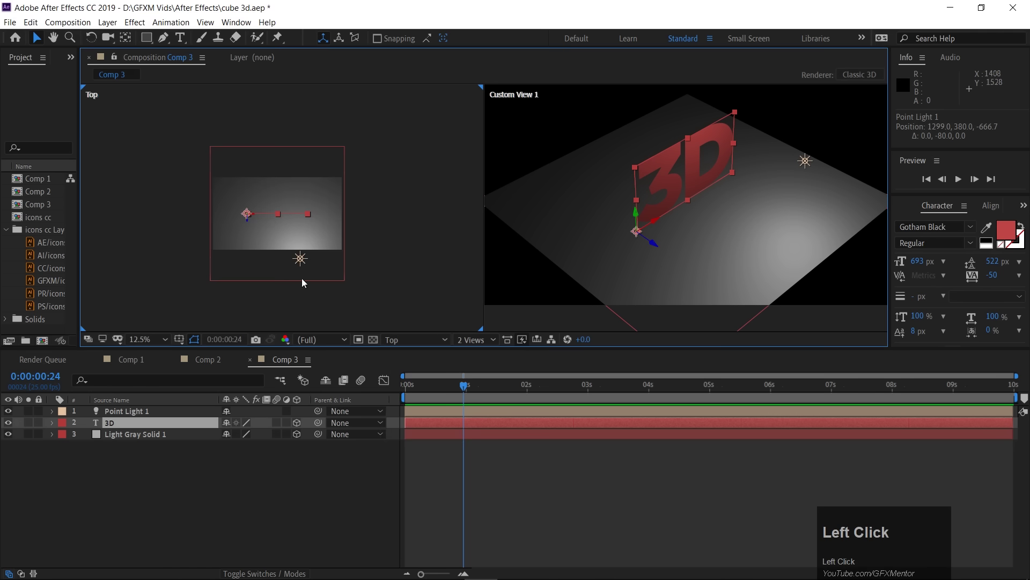
scroll("up", 3)
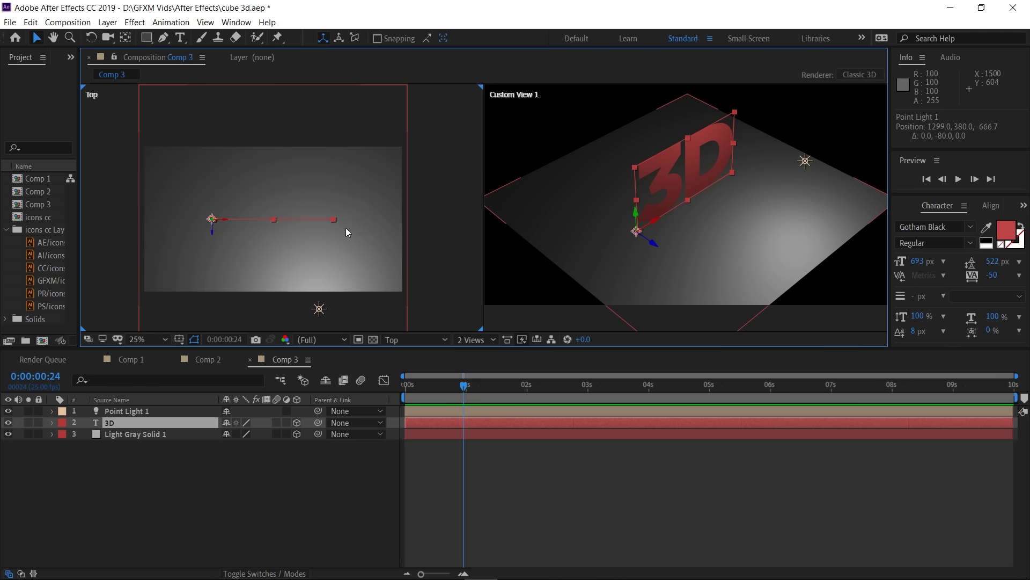
scroll("up", 3)
key("space")
left_click(166, 275)
key("space")
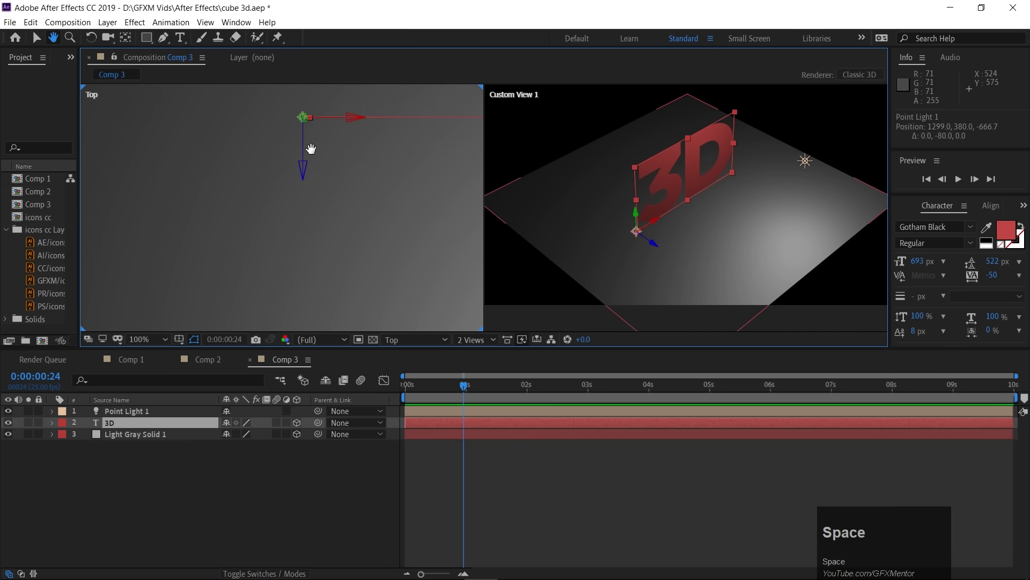
Step: Move the point light right and higher to position 1523, 328.7, -660.7
left_click(406, 204)
key("space")
scroll("down", 3)
left_click(315, 248)
scroll("up", 3)
key("space")
left_click(418, 271)
key("space")
left_click_drag(312, 223, 360, 142)
key("space")
left_click(365, 130)
key("space")
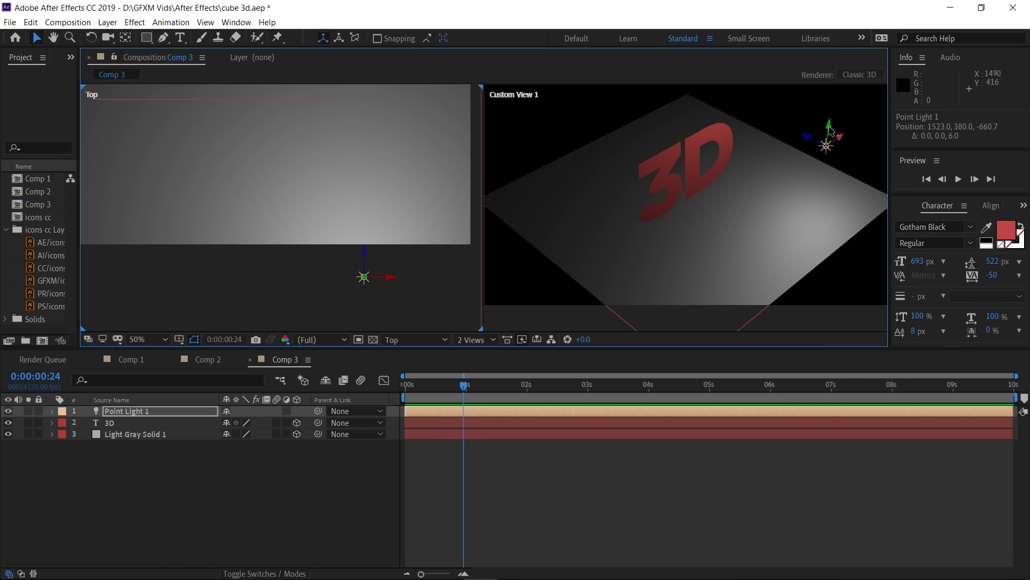
left_click_drag(835, 129, 834, 125)
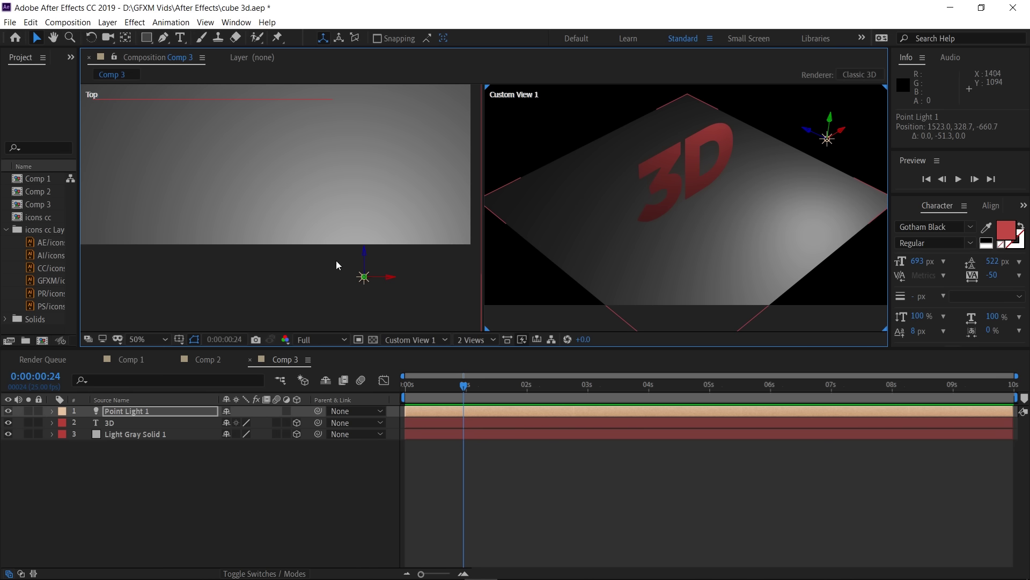
left_click(410, 201)
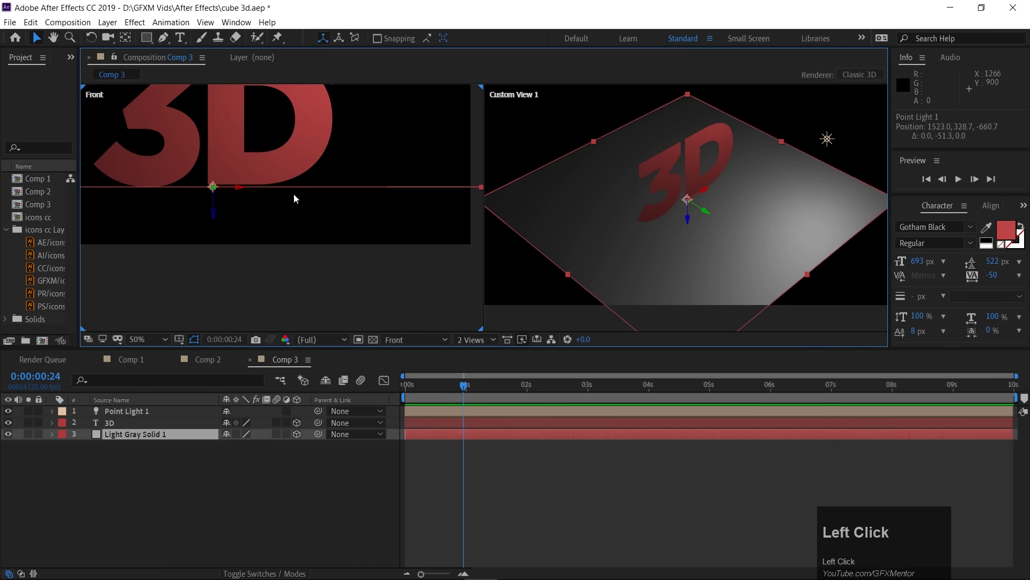
Step: Drag Point Light 1 upward in the Front view to position 1523, 296.7, -660.7
scroll("down", 3)
key("space")
left_click(300, 155)
key("space")
scroll("up", 3)
key("space")
left_click(412, 252)
key("space")
left_click_drag(328, 192, 616, 198)
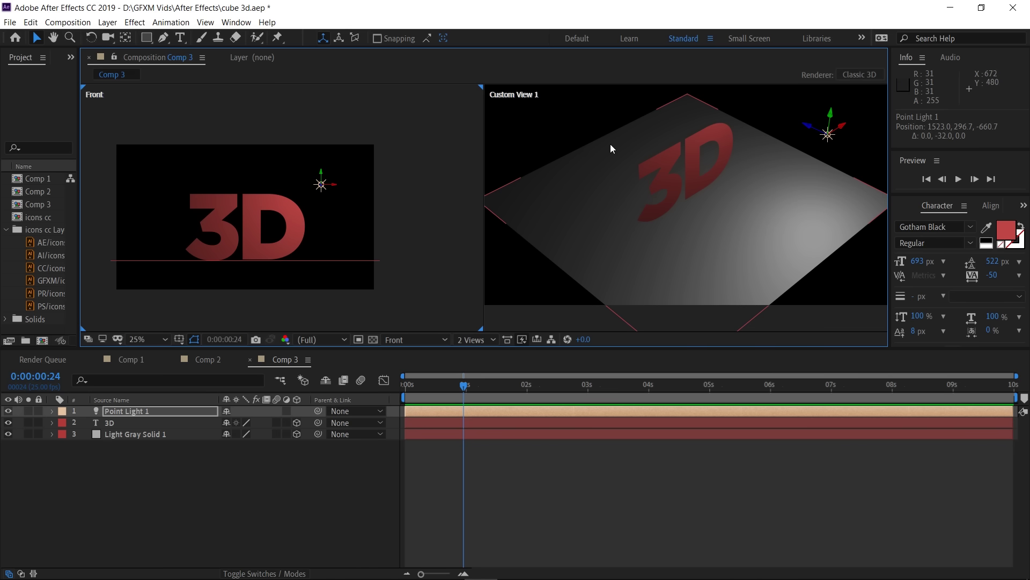
left_click(131, 416)
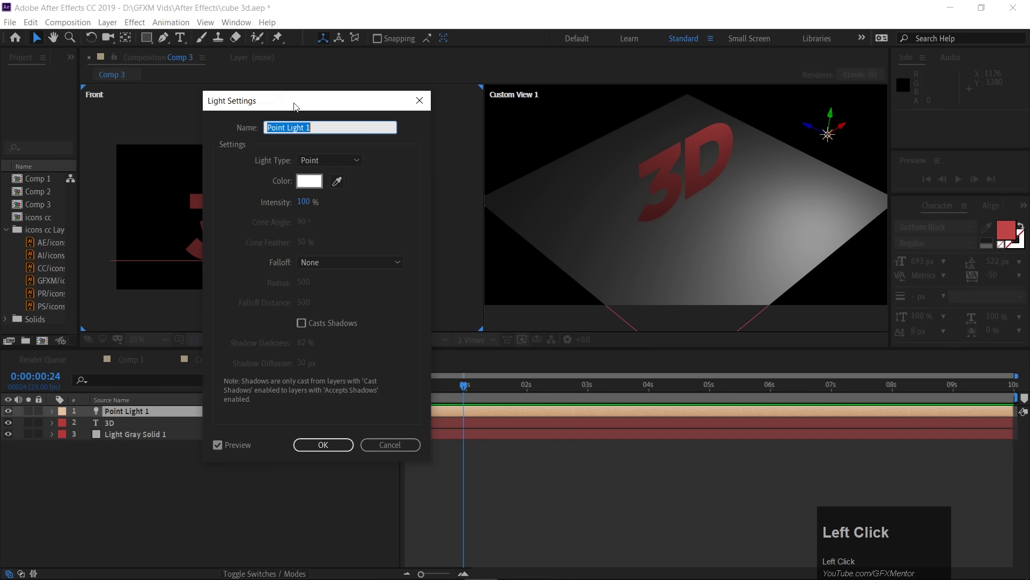
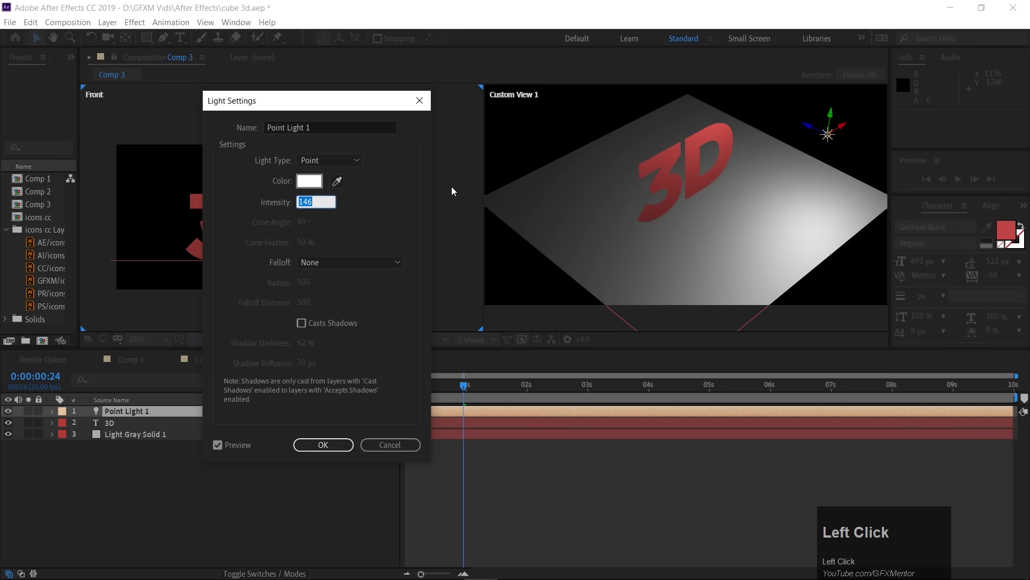
type("10")
key("Return")
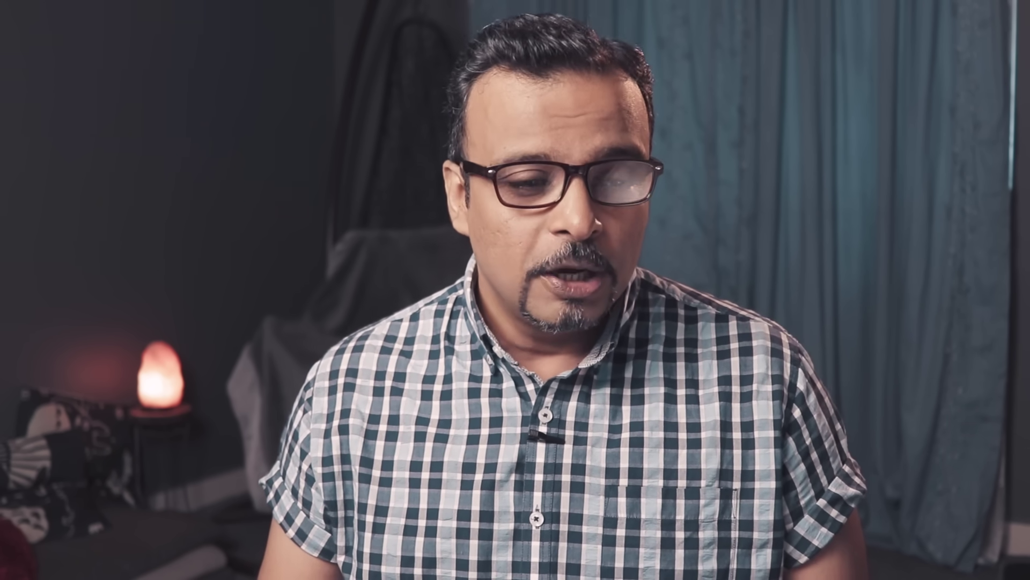
Step: Add Ambient Light 1 to the composition via New > Light with type Ambient
right_click(221, 345)
left_click(216, 349)
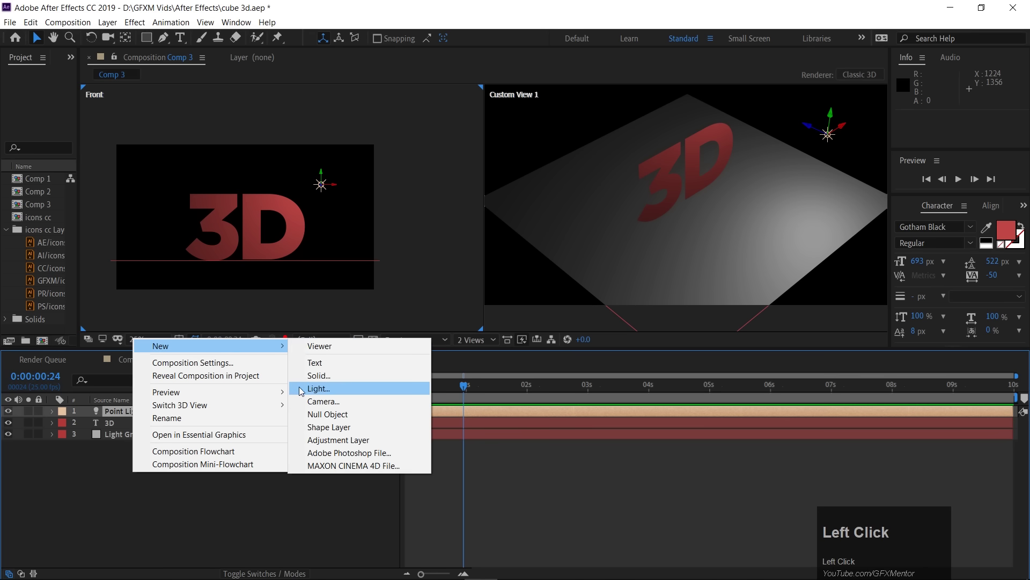
right_click(85, 500)
left_click(167, 371)
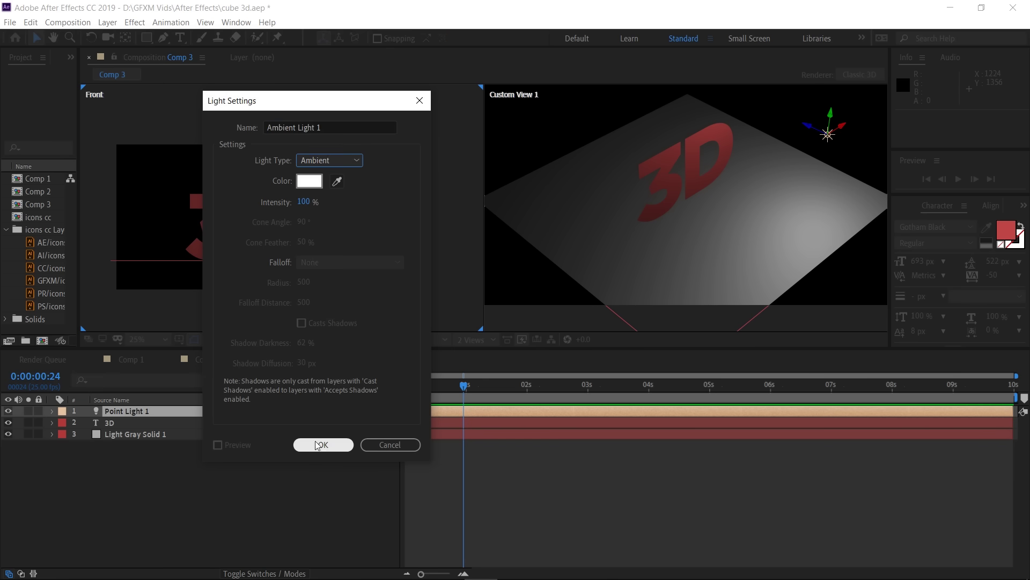
left_click(322, 450)
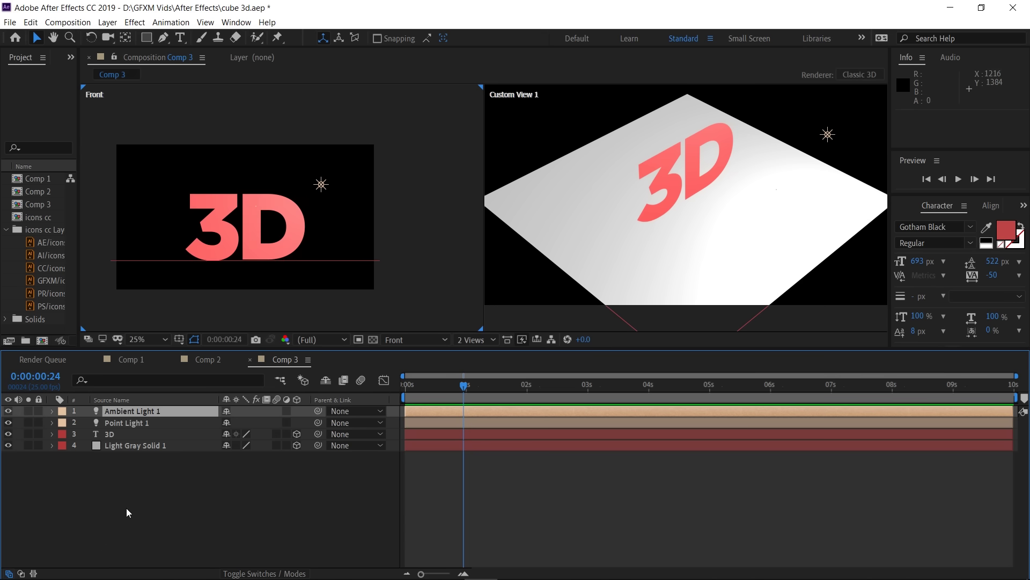
Step: Lower the ambient light's Intensity to 30%
left_click(130, 415)
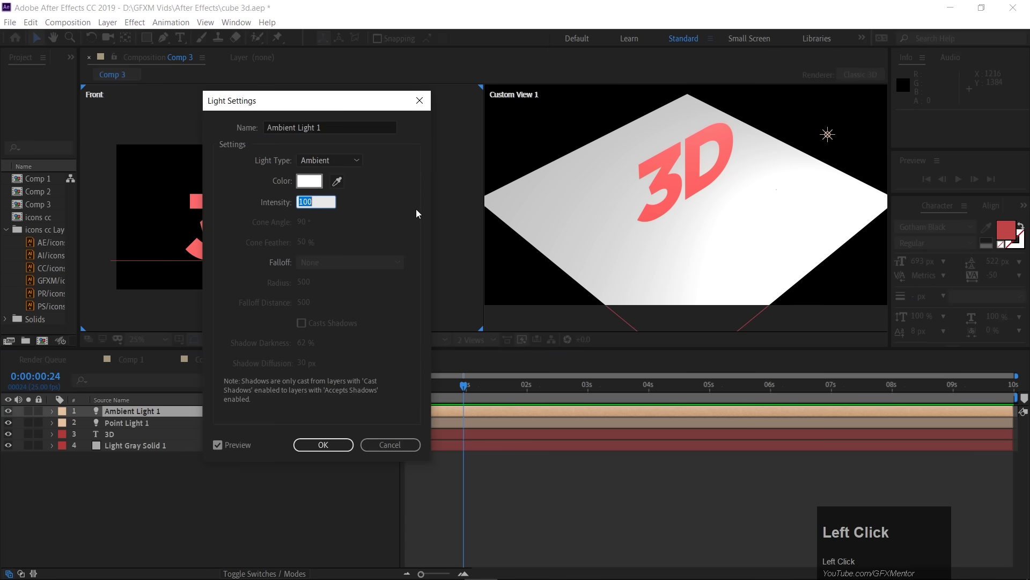
key("3")
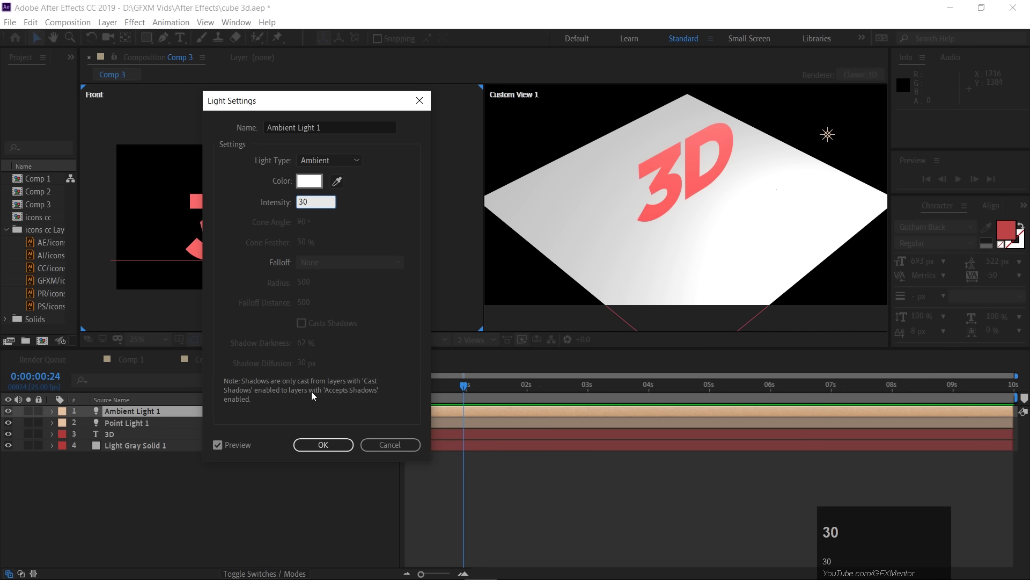
left_click(315, 450)
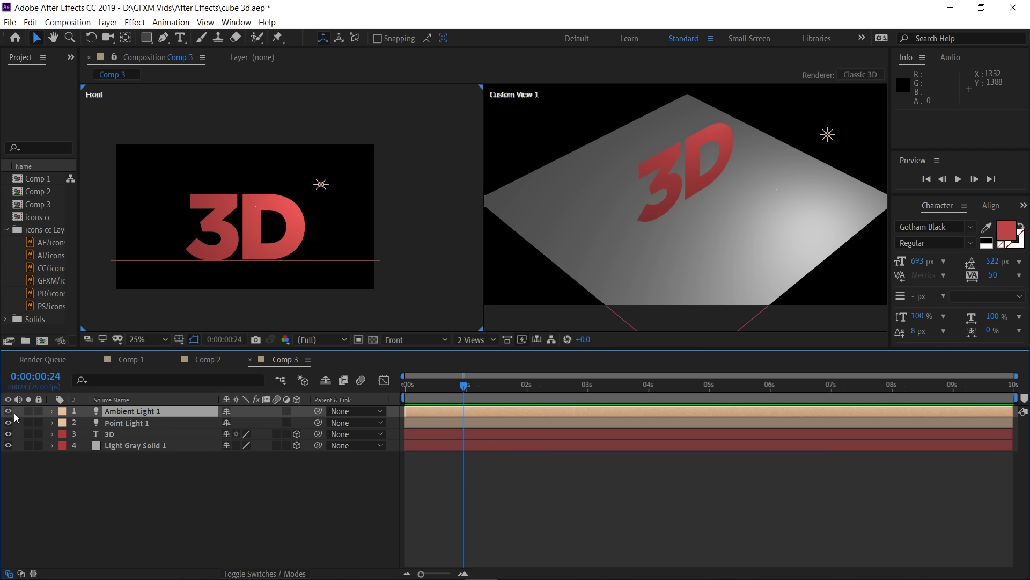
Step: Nudge Point Light 1 along Z to position 1523, 296.7, -641.2
left_click(9, 415)
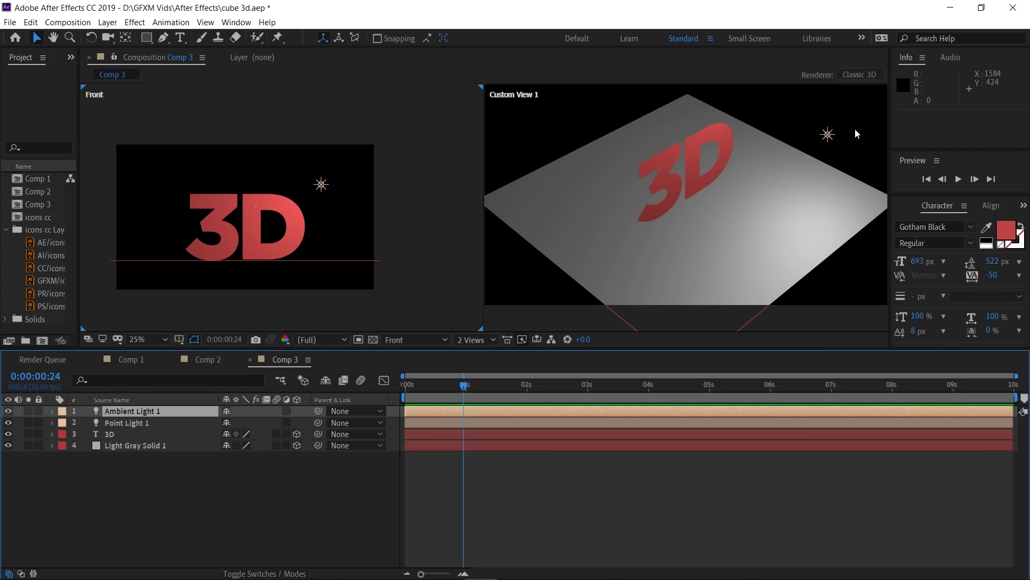
left_click_drag(828, 139, 300, 222)
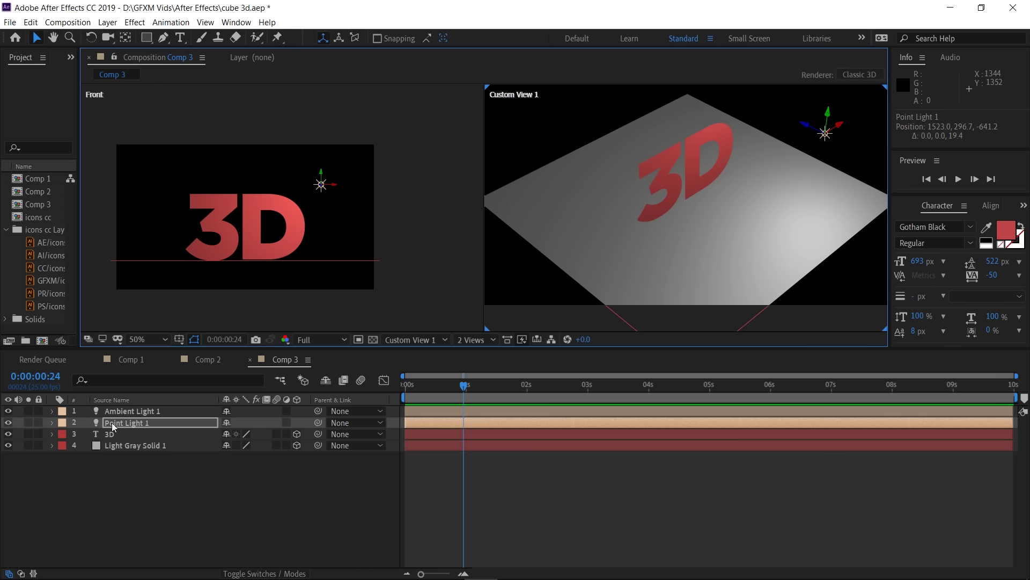
Step: Enable Casts Shadows on Point Light 1 with 100% darkness and 0 px diffusion
left_click(122, 426)
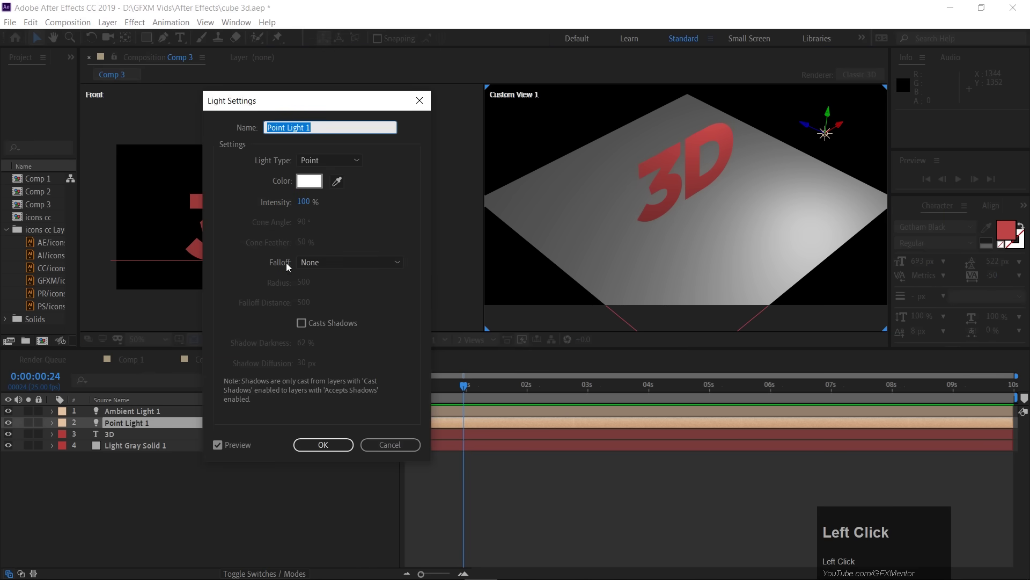
left_click(302, 327)
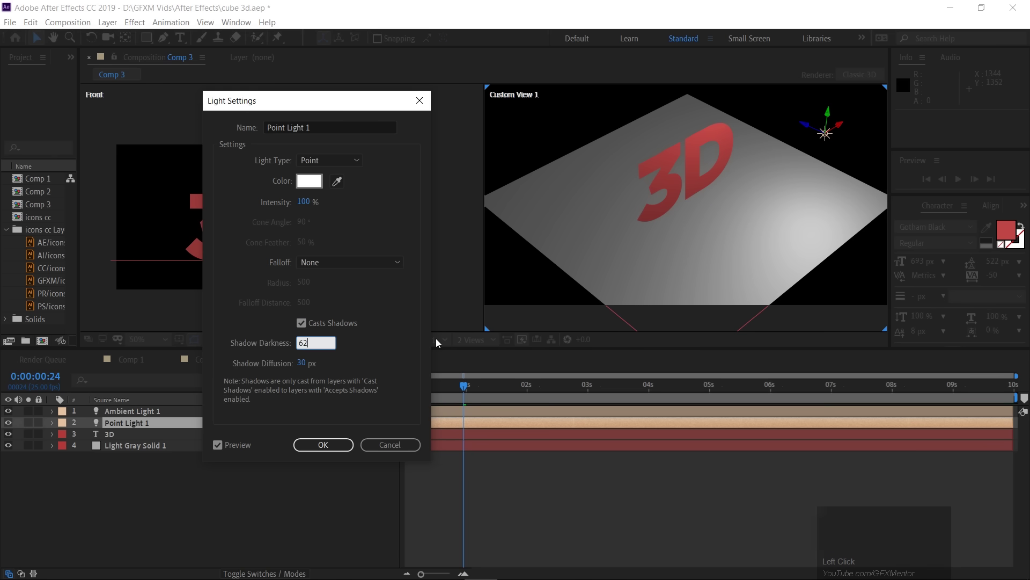
key("BackSpace")
key("1")
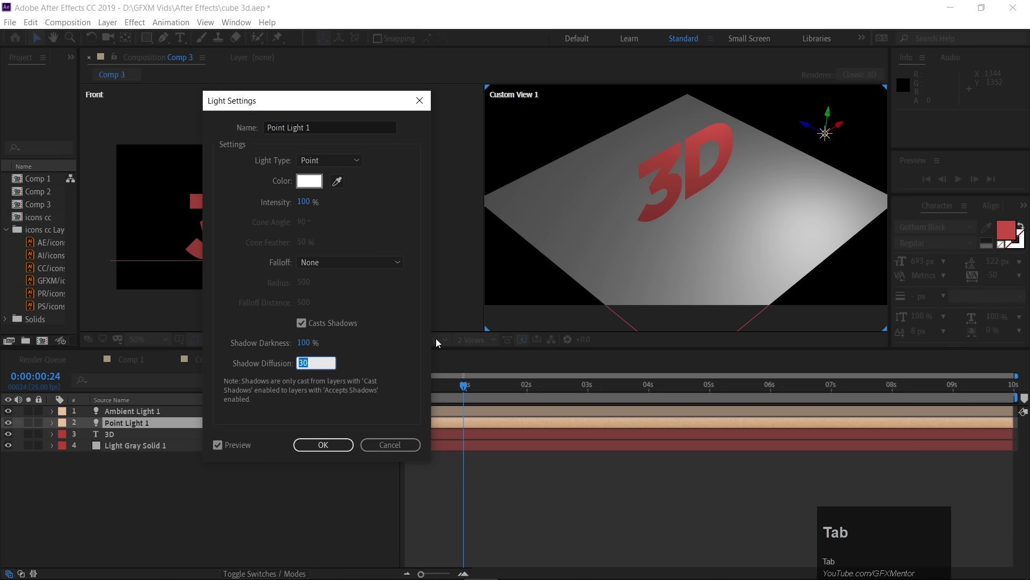
key("0")
left_click(381, 347)
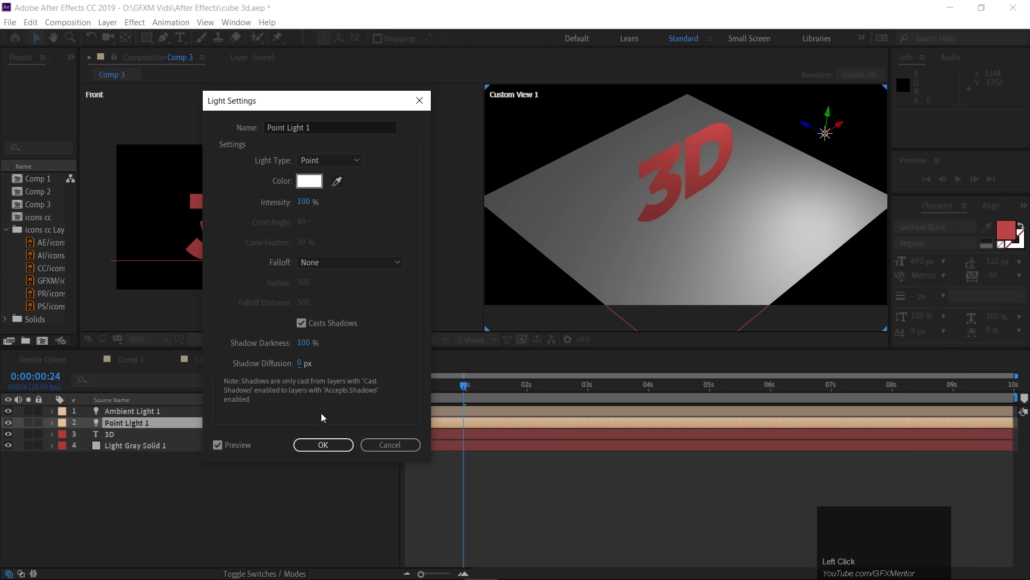
Step: Select the 3D text layer to reach its Material Options
left_click(317, 448)
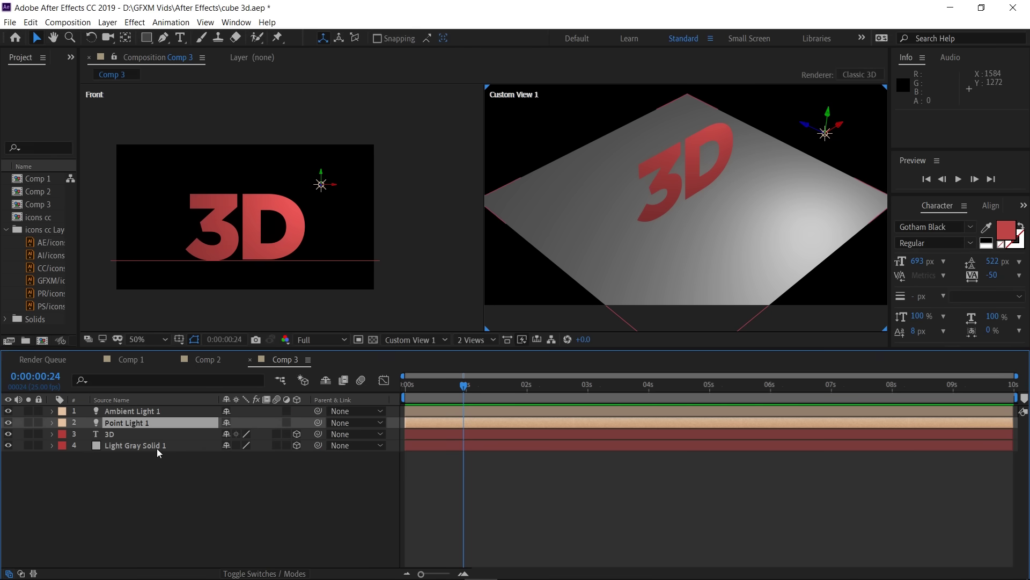
left_click(127, 436)
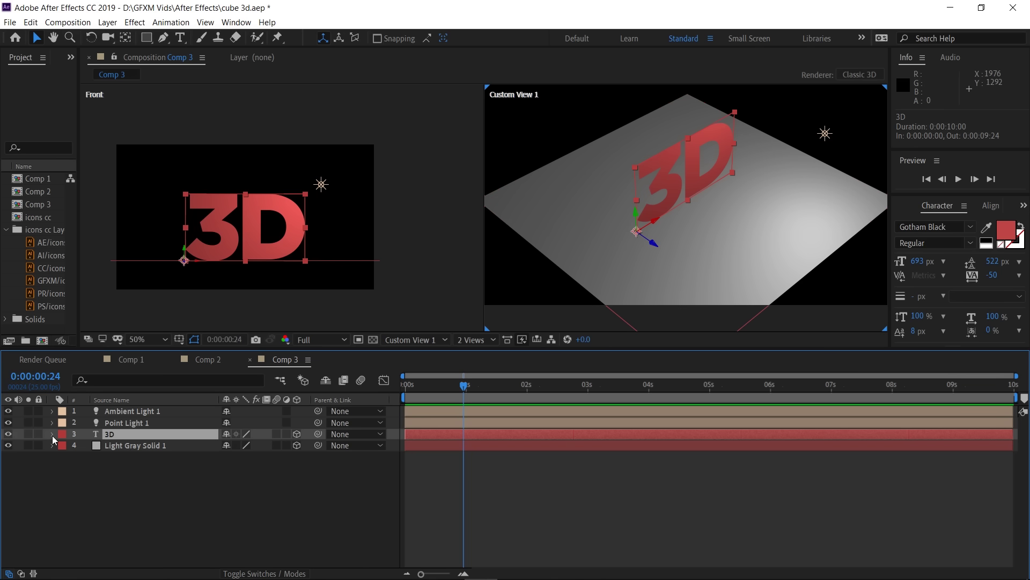
Step: Reveal the 3D text layer's Material Options (AA) and turn Casts Shadows on
left_click(56, 439)
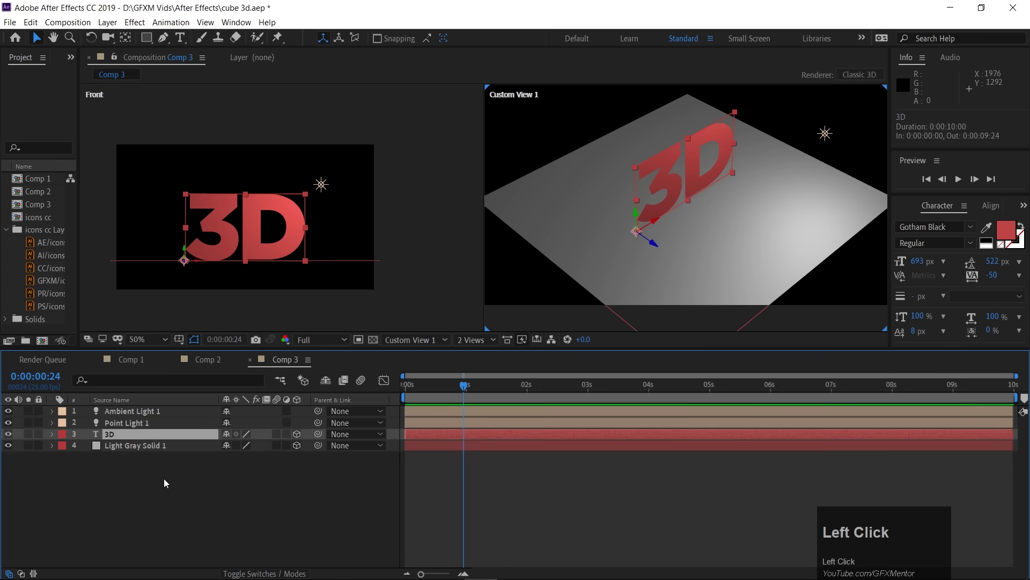
key("a")
type("aa")
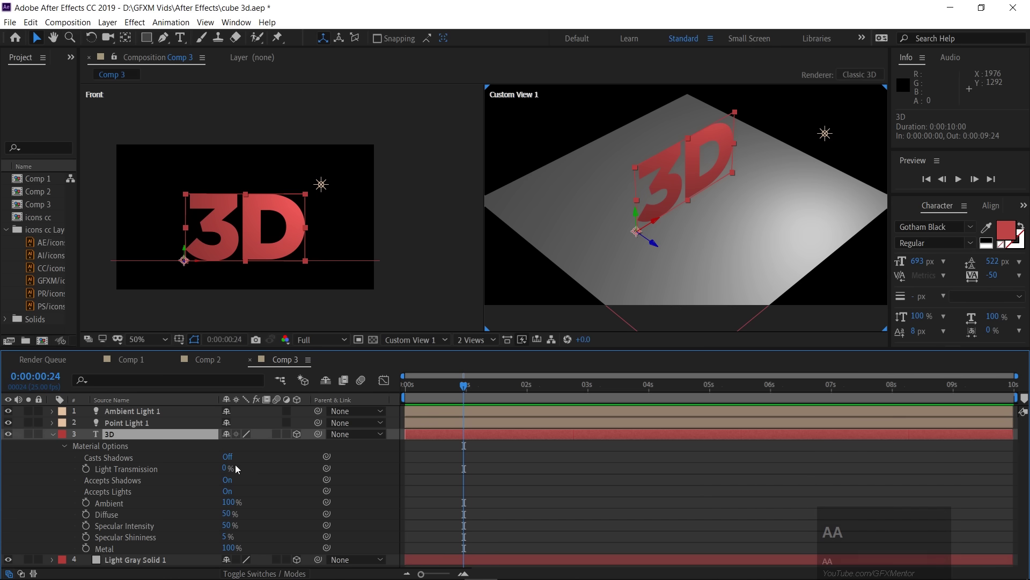
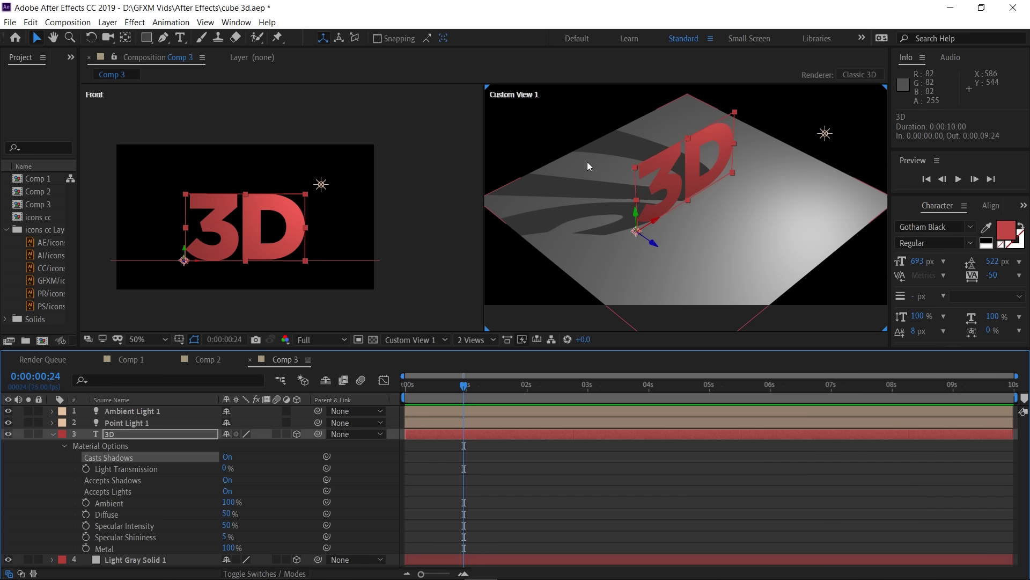
scroll("up", 3)
key("space")
left_click(562, 241)
key("space")
Step: Inspect the shadow in the view, then bring up Point Light 1's Light Settings with Shadow Diffusion 76 px
scroll("up", 3)
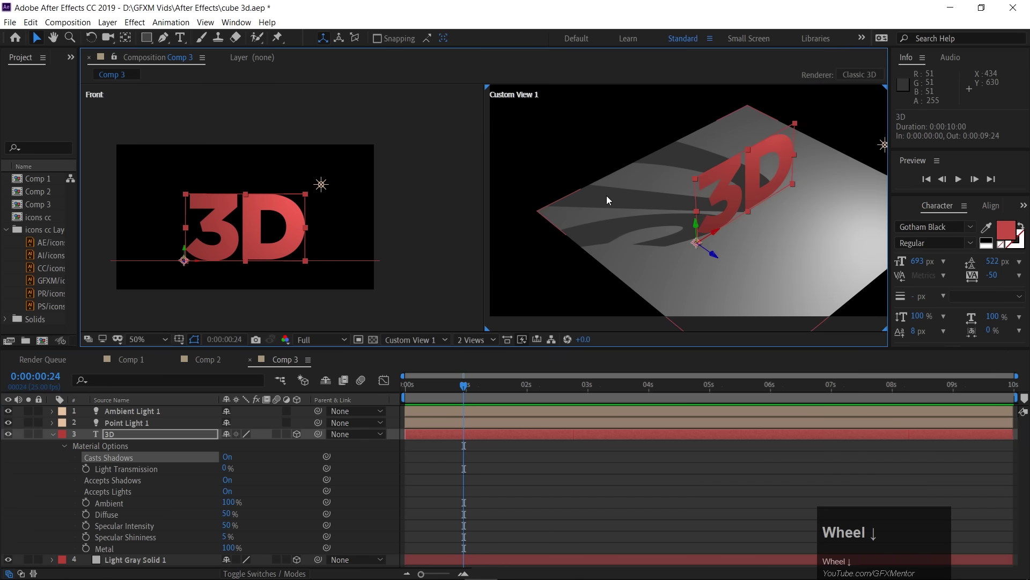
scroll("down", 3)
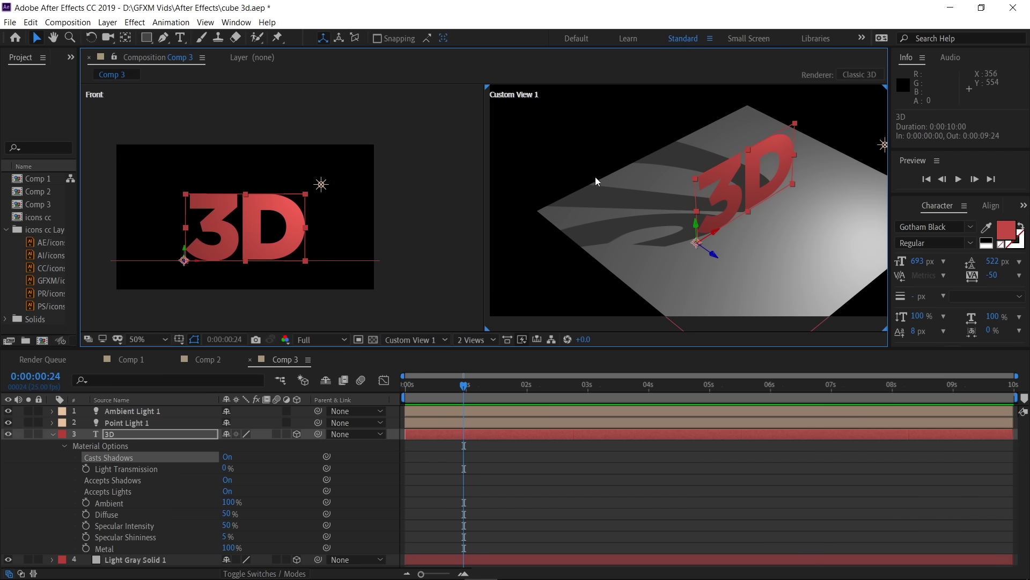
key("space")
left_click(808, 189)
key("space")
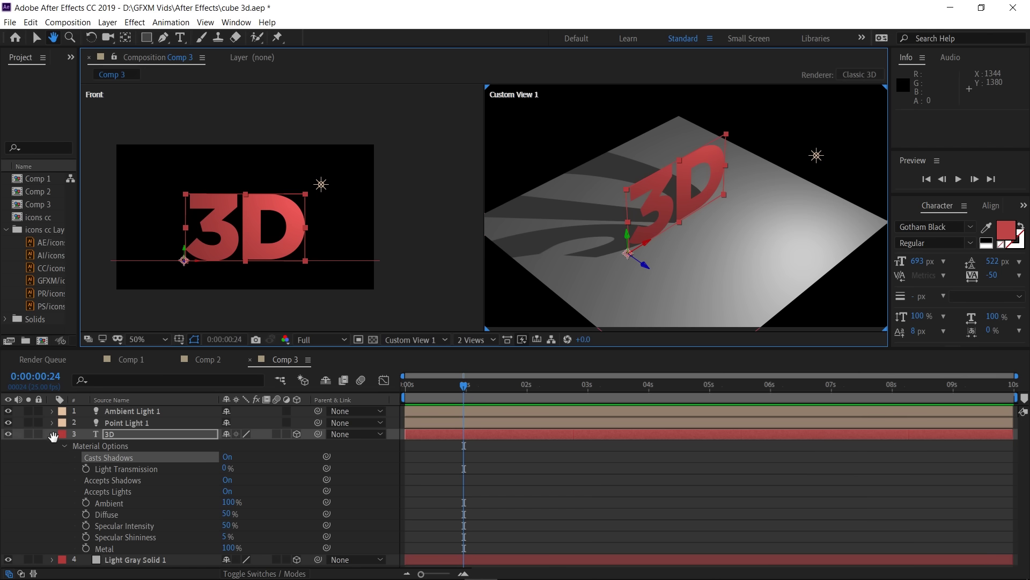
left_click(56, 434)
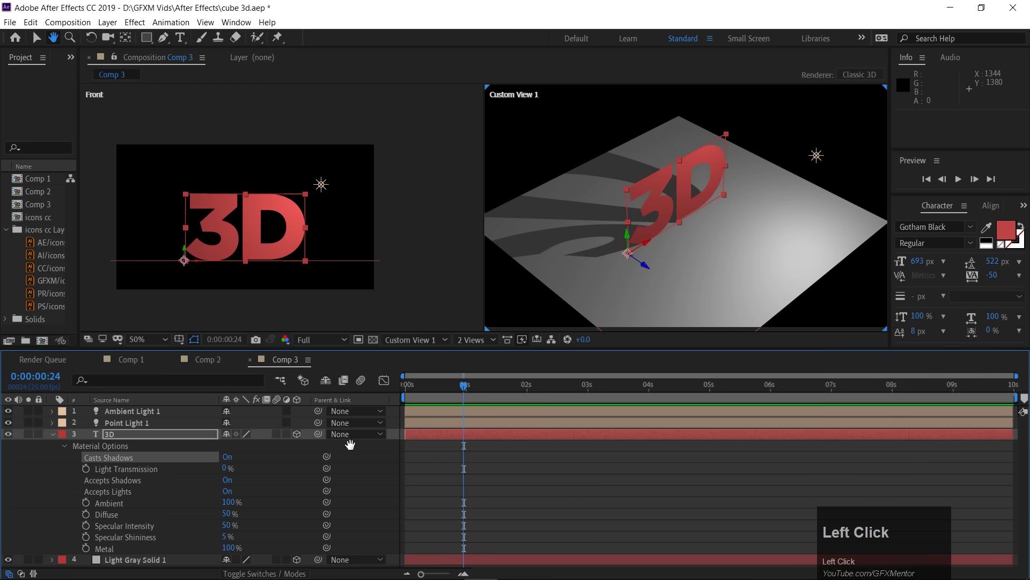
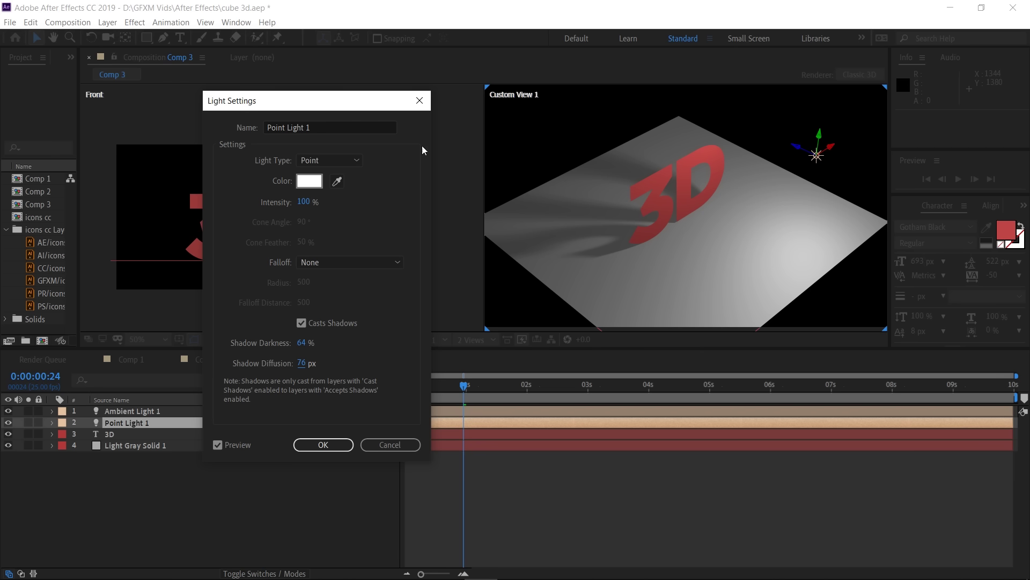
Step: Accept Point Light 1's settings and raise it along Y to about 1523, -288, -794 for a longer shadow
left_click_drag(386, 110, 295, 196)
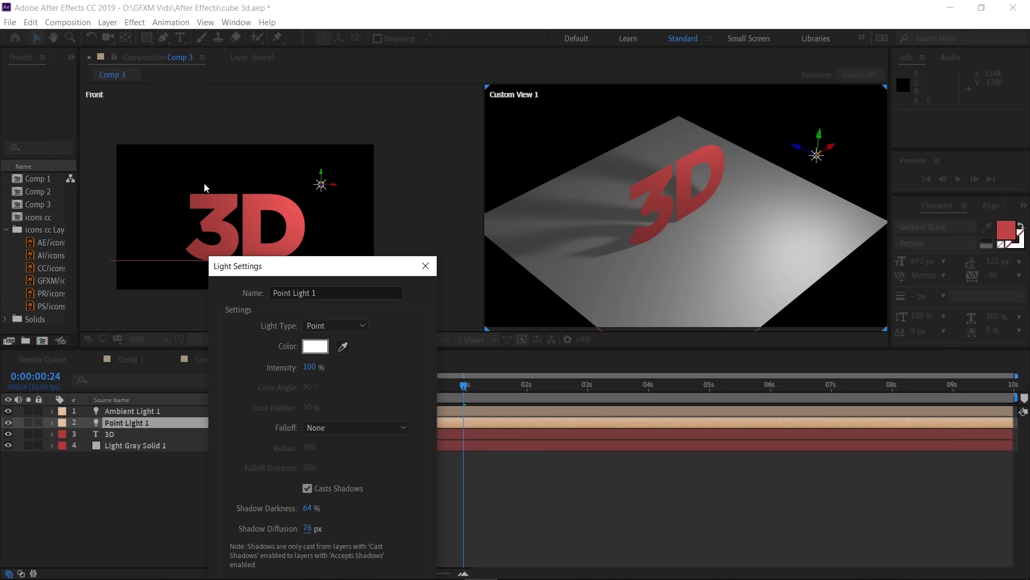
left_click_drag(367, 270, 809, 101)
left_click_drag(809, 101, 264, 220)
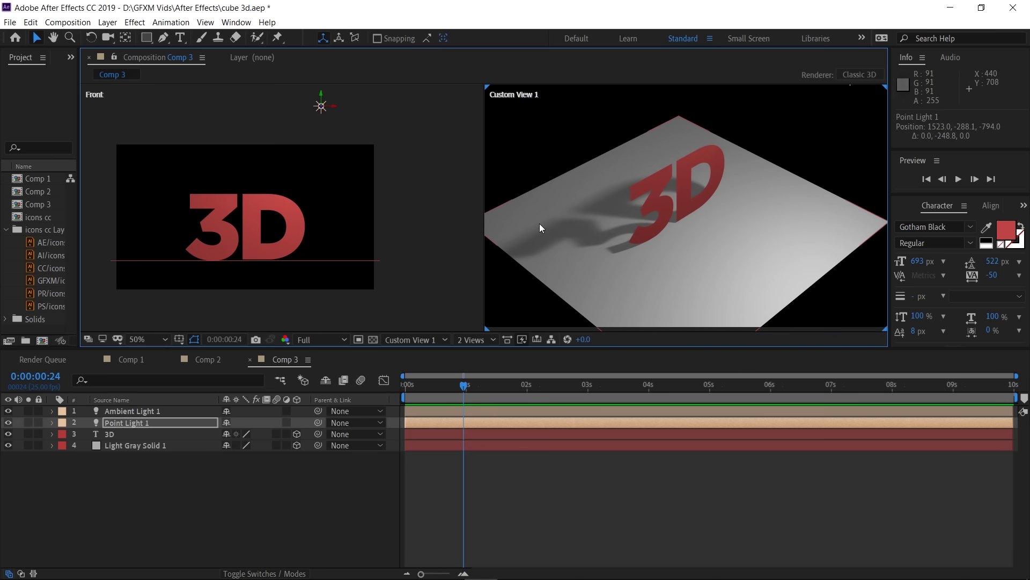
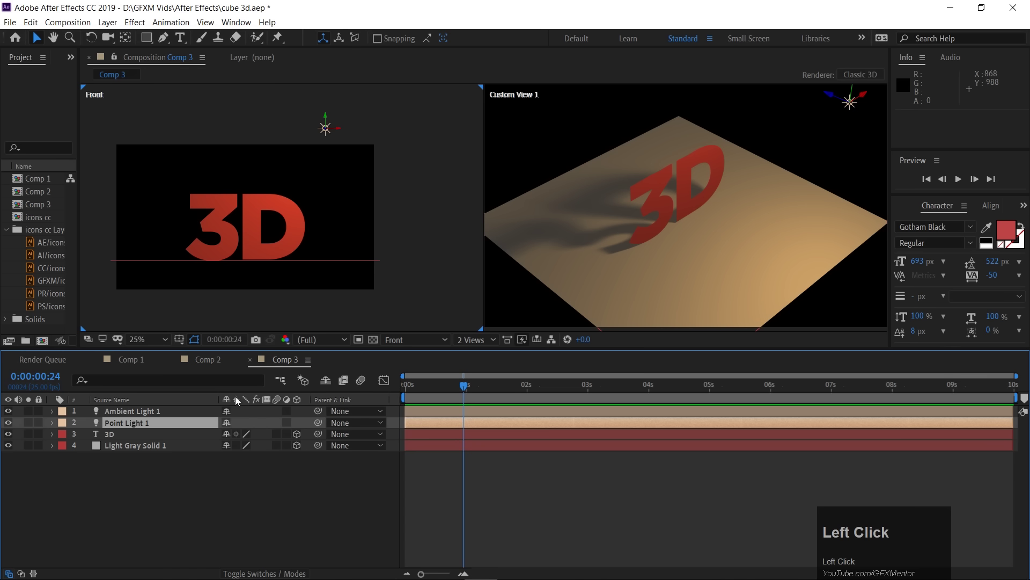
Step: Add Point Light 2 via New > Light and place it up-left of the text in the Front view
right_click(117, 486)
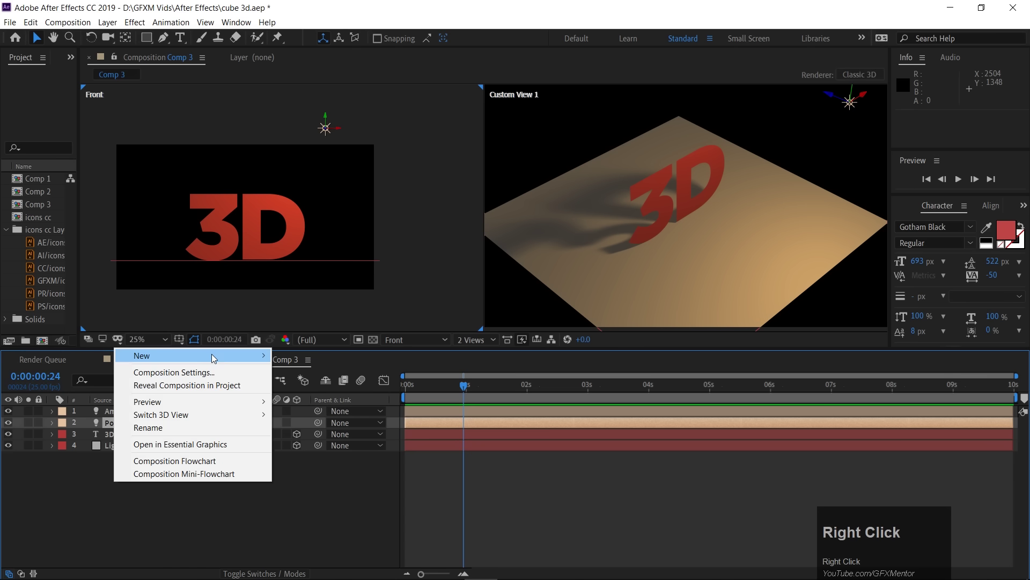
left_click_drag(214, 356, 468, 171)
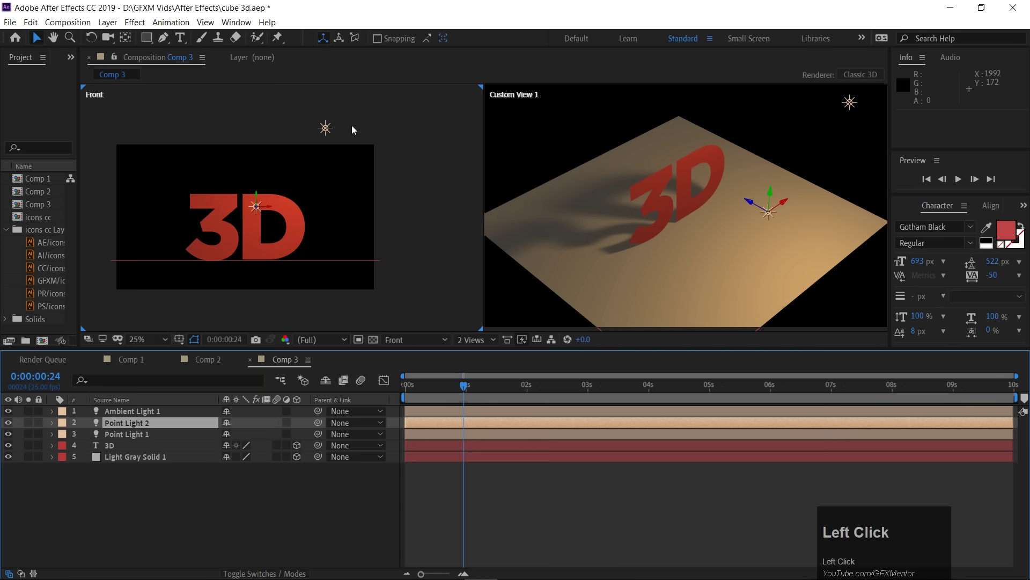
left_click_drag(274, 209, 647, 179)
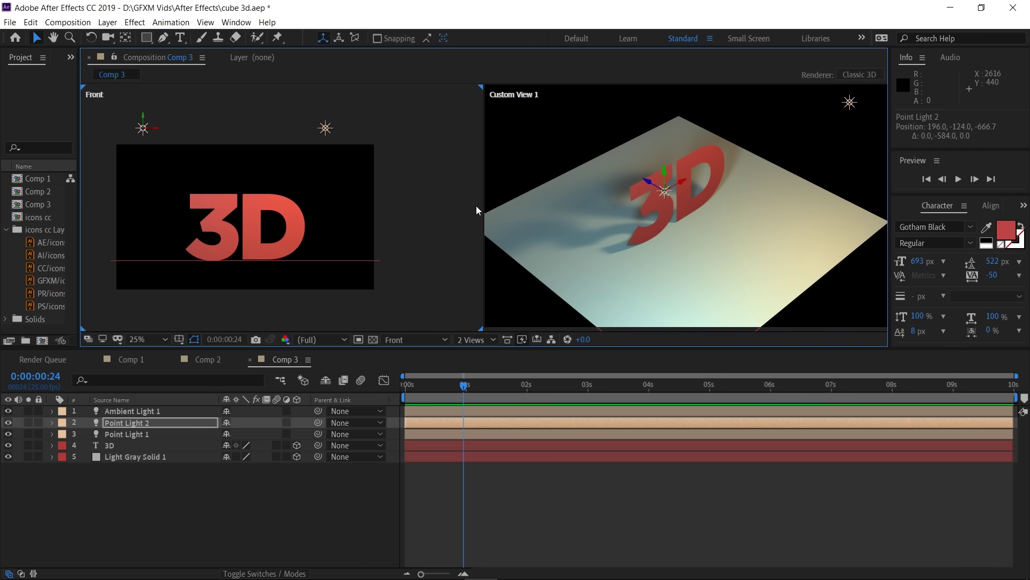
Step: Push Point Light 2 back along Z in Custom View 1 to roughly -197, -212, -946
scroll("up", 3)
key("space")
left_click(557, 262)
key("space")
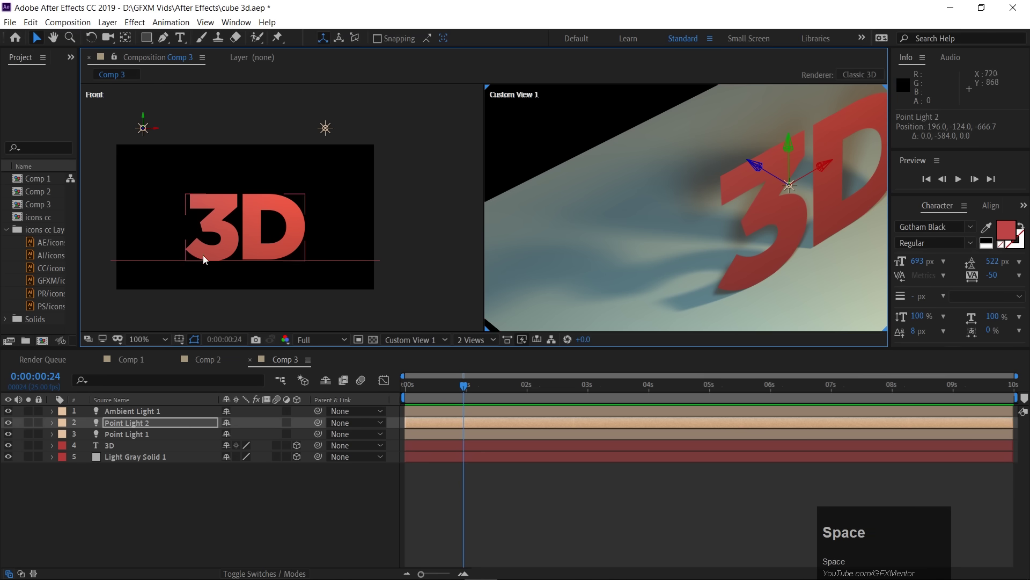
left_click(128, 427)
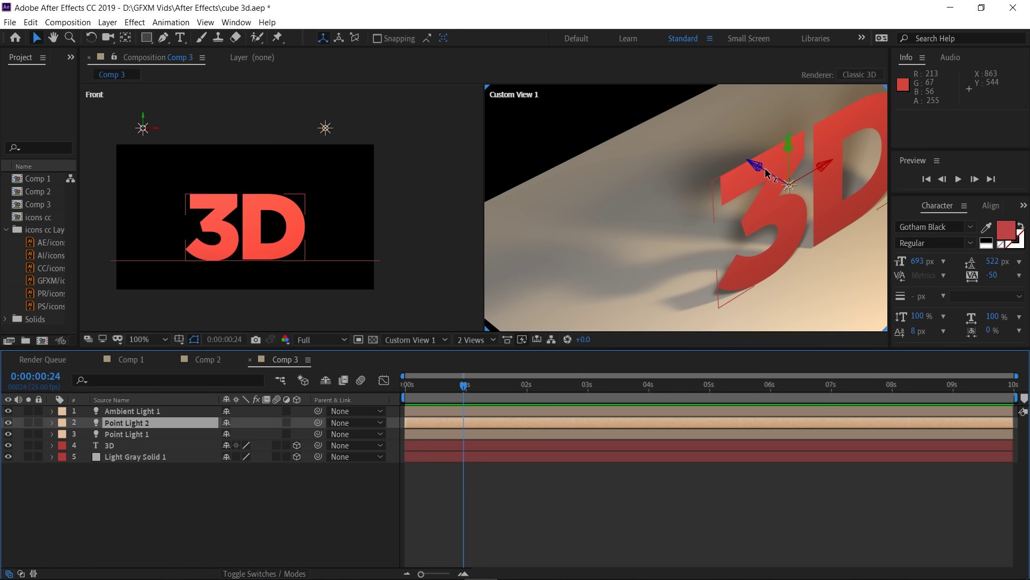
left_click_drag(764, 172, 471, 245)
Step: Bring up Point Light 2's settings with shadows on, Shadow Darkness 80% and Shadow Diffusion 115 px
key("space")
left_click(770, 207)
key("space")
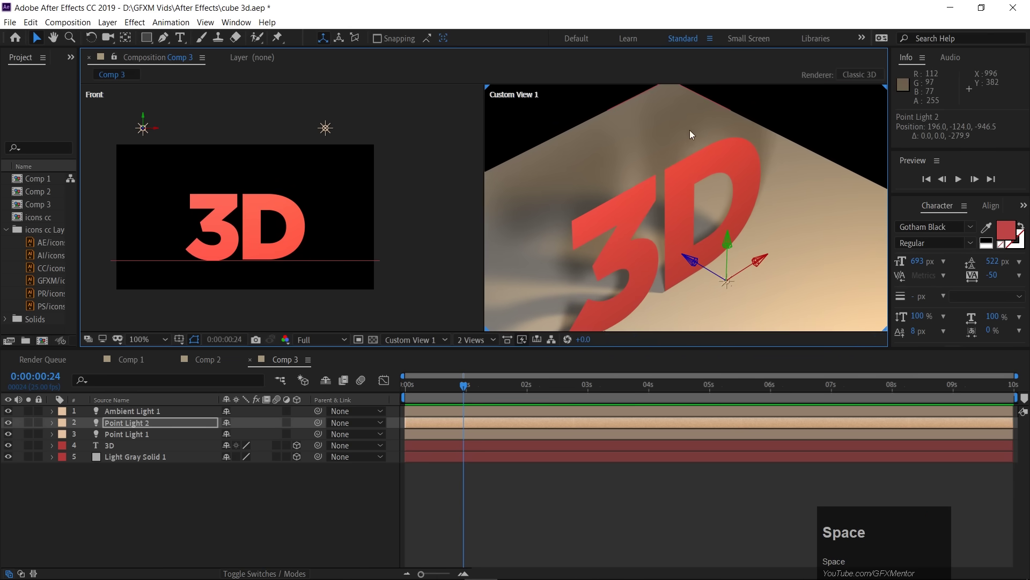
left_click(590, 200)
key("space")
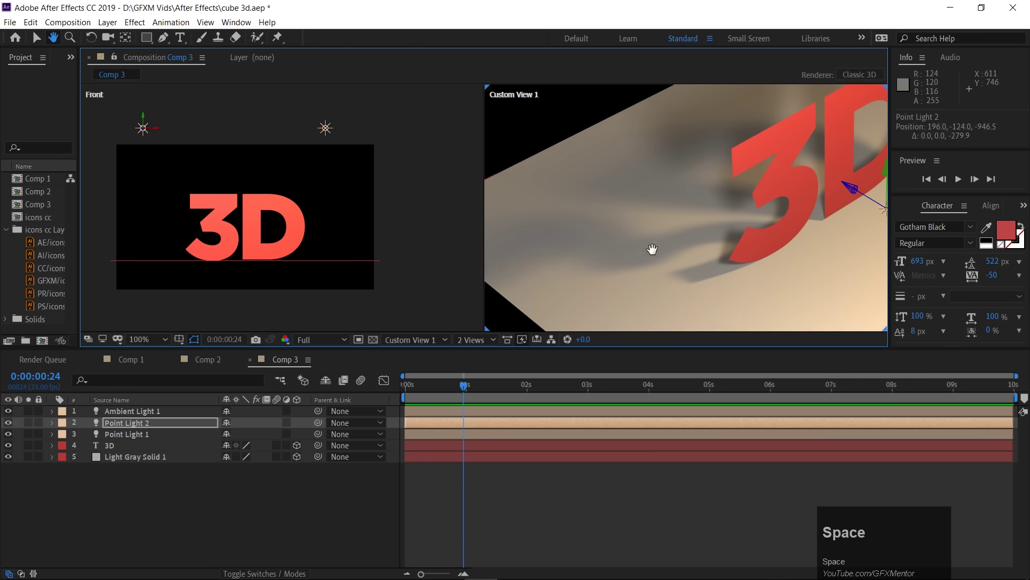
scroll("down", 3)
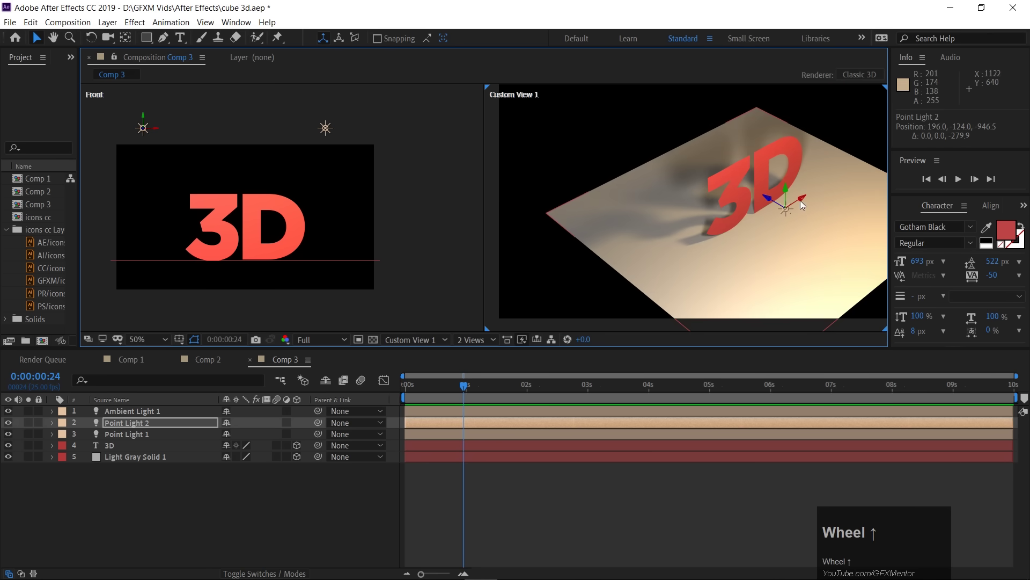
left_click_drag(807, 205, 53, 495)
Step: Confirm Point Light 2's shadow settings and shift Point Light 1 to the right along X
left_click(125, 427)
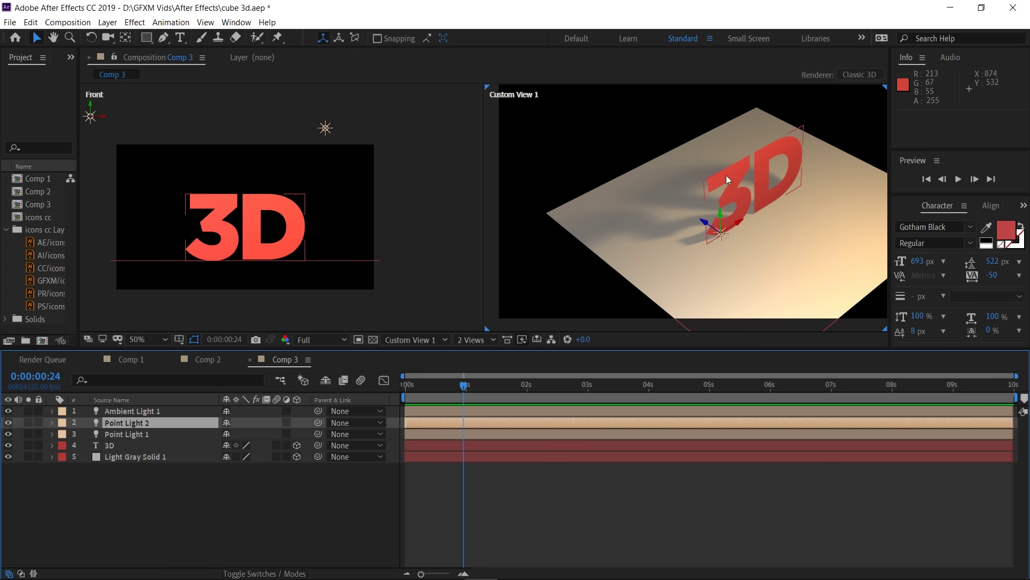
left_click_drag(130, 428, 175, 221)
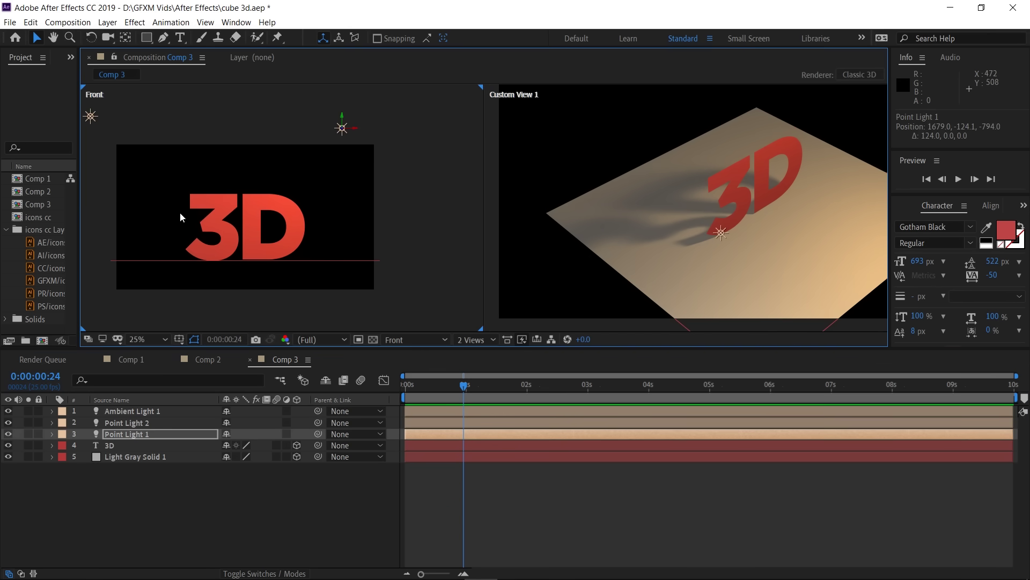
left_click(730, 206)
Step: Switch to the Orbit Camera tool for the custom 3D view
key("space")
left_click(771, 257)
key("space")
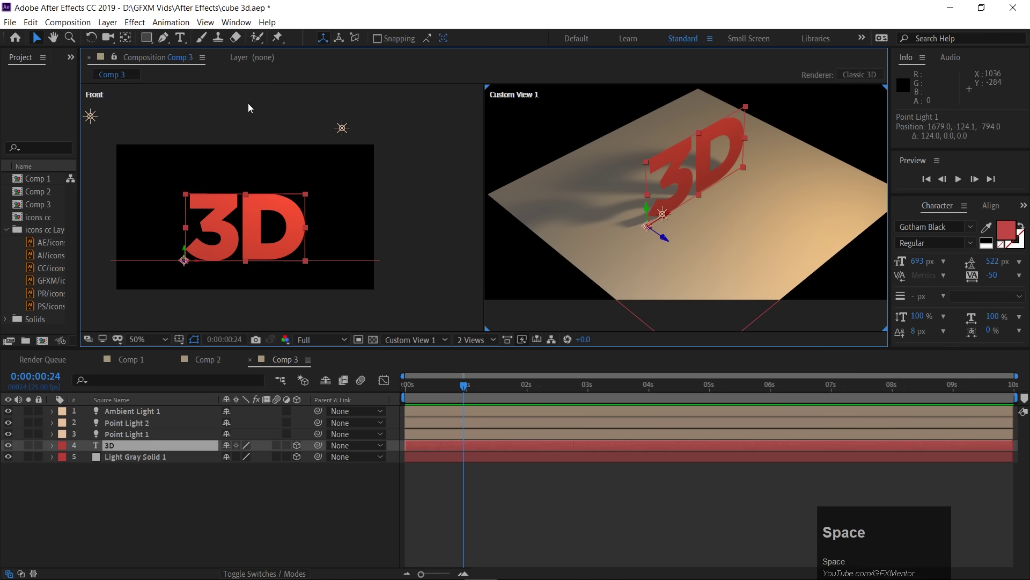